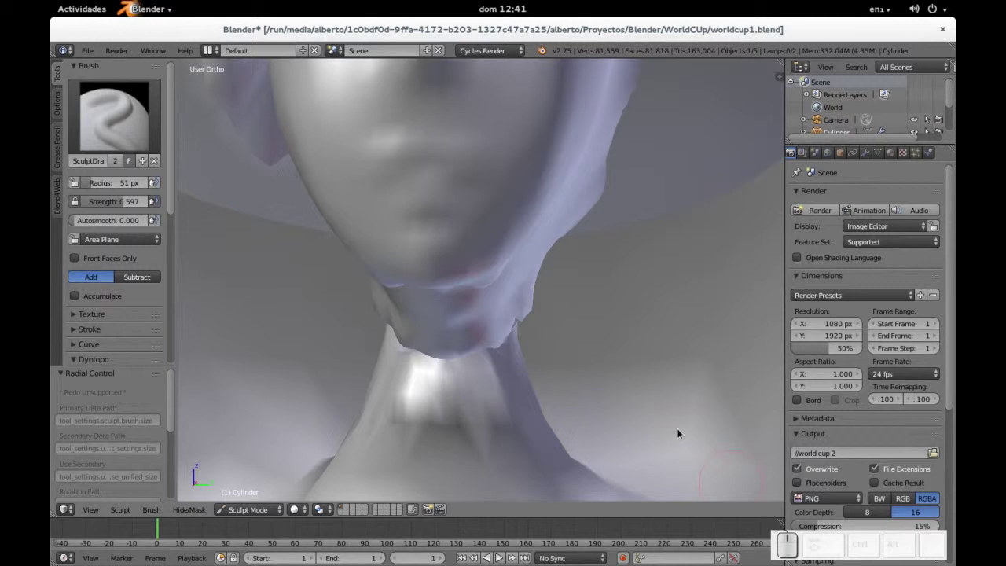
- Sculpt along the underside of the figure's chin, building up the surface below it
middle_click(682, 431)
scroll("up", 3)
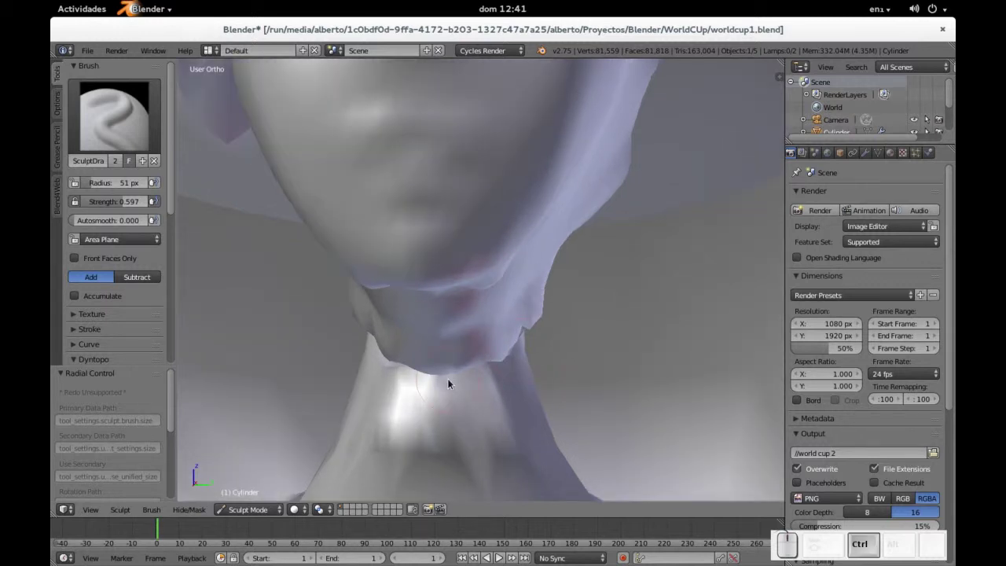
left_click_drag(437, 398, 438, 385)
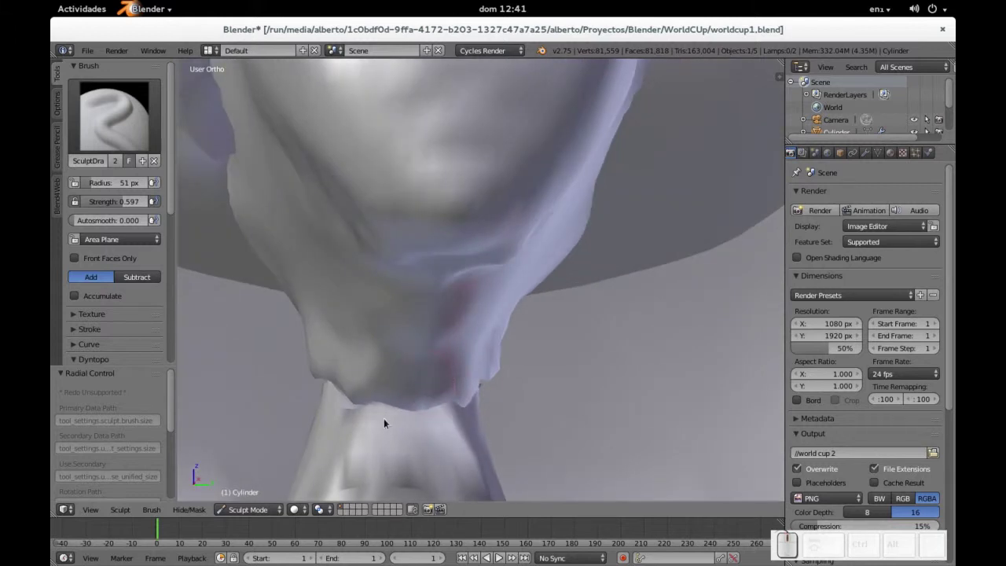
left_click(373, 455)
scroll("down", 3)
scroll("down", 3)
- Blend the junction where the chin meets the neck with draw-brush strokes from below
middle_click(379, 424)
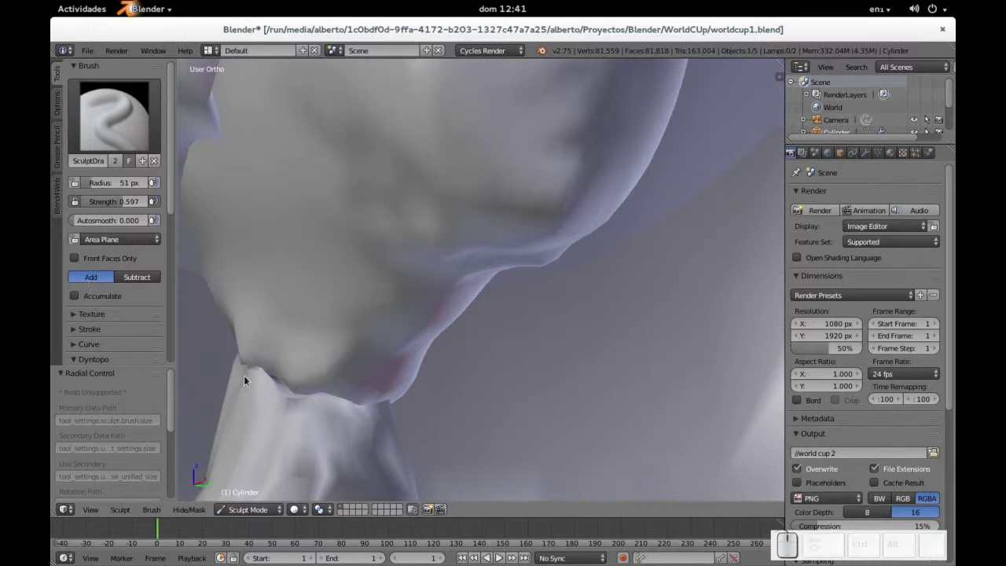
left_click(272, 369)
left_click(292, 385)
left_click(307, 376)
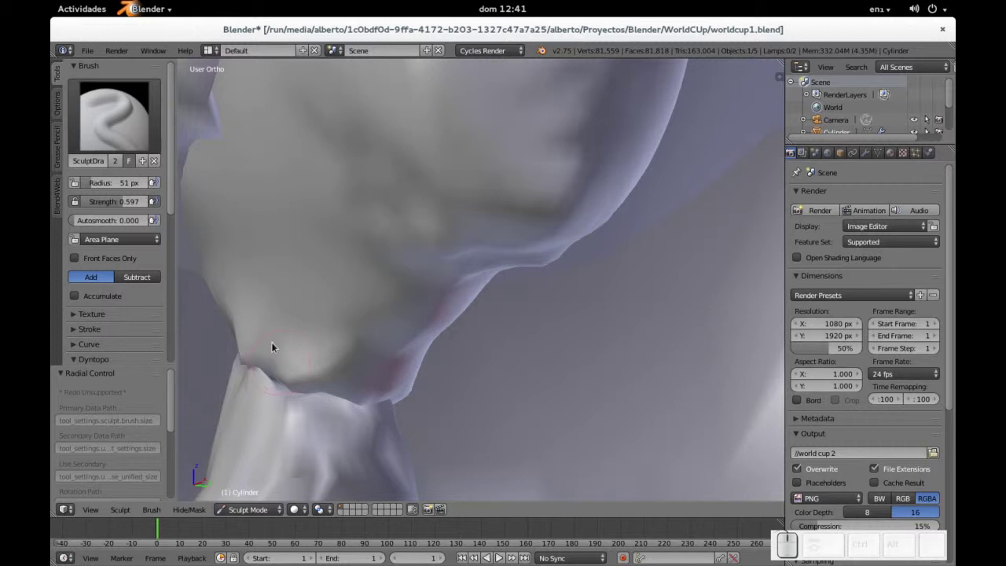
left_click(280, 359)
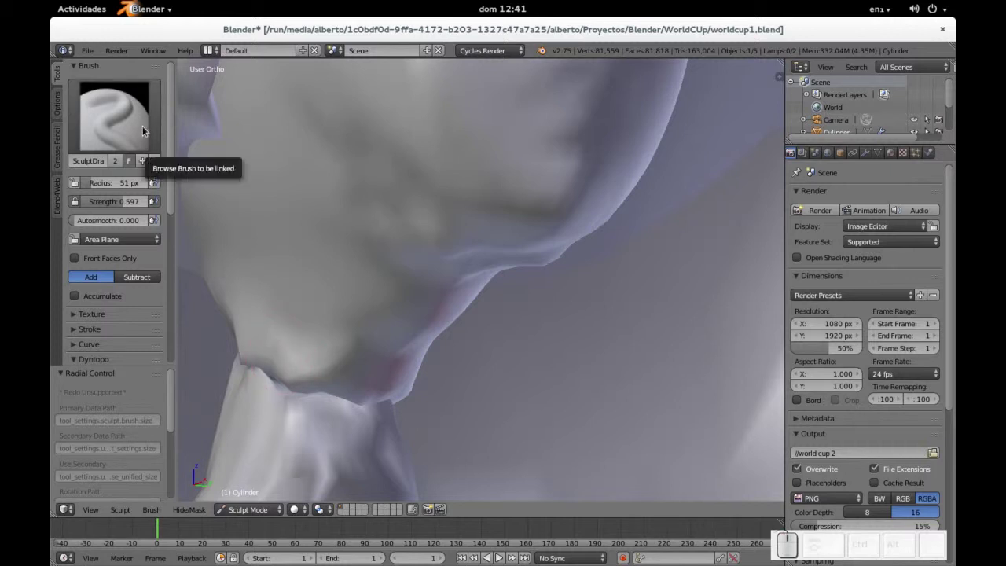
- With the Grab brush, pull the neck surface into a more natural shape
left_click(75, 63)
left_click(74, 63)
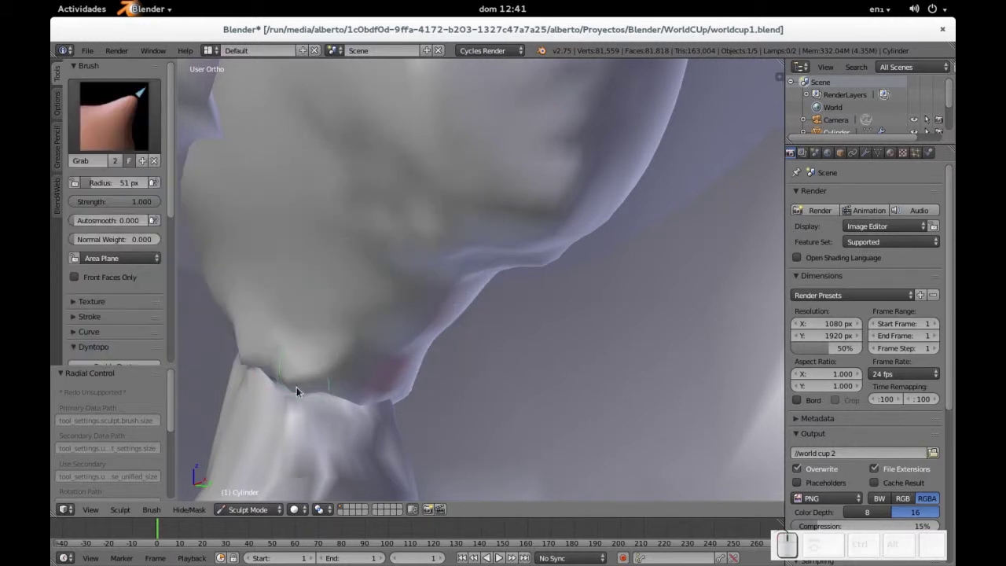
left_click(75, 63)
left_click(74, 63)
left_click(75, 62)
left_click(75, 63)
left_click(75, 63)
left_click(75, 63)
left_click(75, 63)
left_click(75, 63)
left_click(75, 63)
left_click(370, 407)
- Move the view over to the figure's raised hand to continue sculpting there
middle_click(412, 379)
scroll("up", 3)
scroll("down", 3)
middle_click(478, 292)
left_click_drag(473, 276, 401, 206)
scroll("up", 3)
left_click(275, 181)
scroll("up", 3)
middle_click(432, 205)
scroll("up", 3)
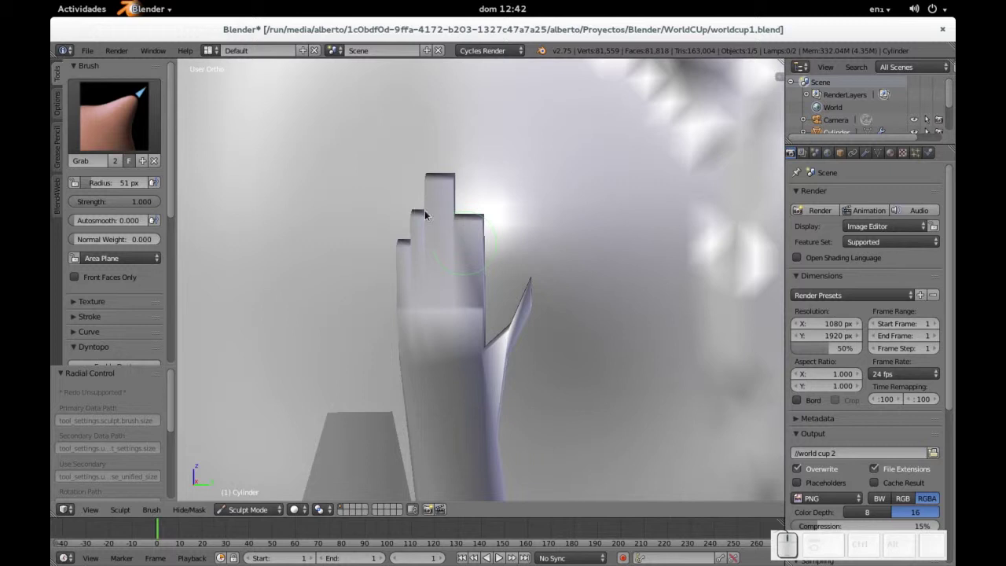
left_click(76, 62)
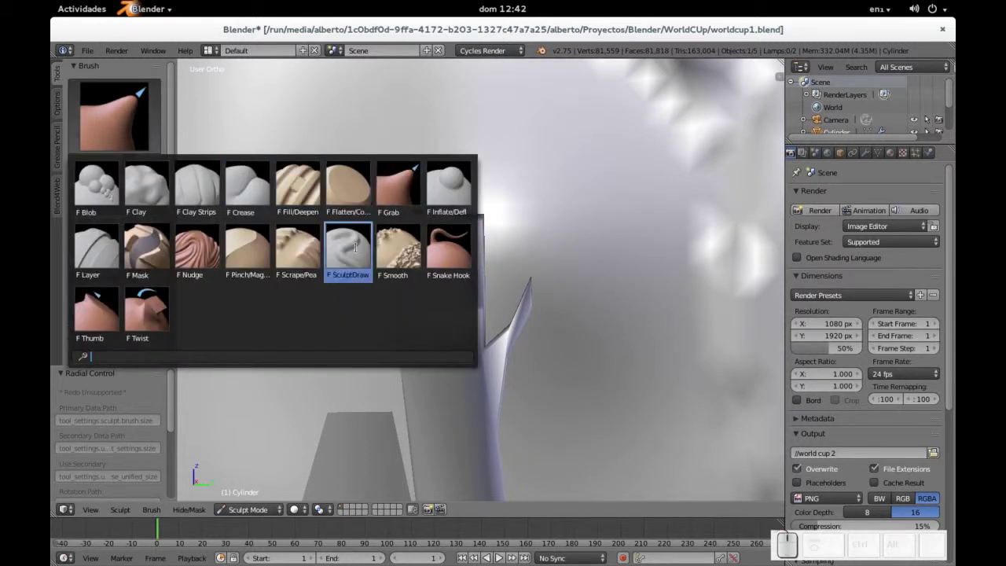
- Choose a draw brush and inspect the raised hand from several angles
left_click(355, 249)
scroll("up", 3)
scroll("down", 3)
left_click_drag(478, 156, 513, 306)
scroll("up", 3)
middle_click(467, 295)
scroll("down", 3)
scroll("up", 3)
scroll("down", 3)
scroll("up", 3)
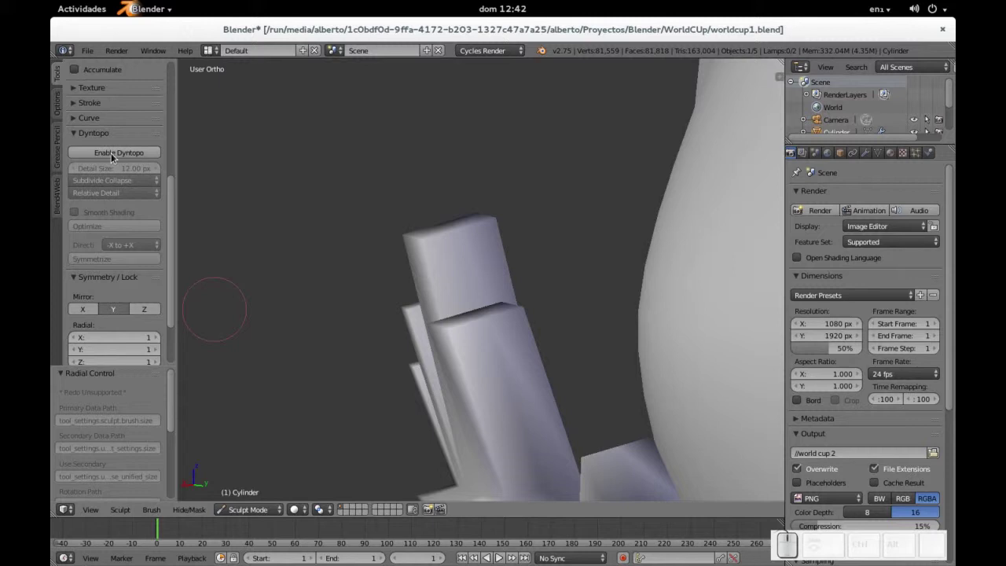
scroll("up", 3)
scroll("down", 3)
scroll("up", 3)
- Sculpt lightly near the fingertips of the raised hand
left_click_drag(407, 230, 475, 217)
left_click(490, 207)
left_click(484, 198)
left_click_drag(507, 209, 690, 238)
left_click(682, 228)
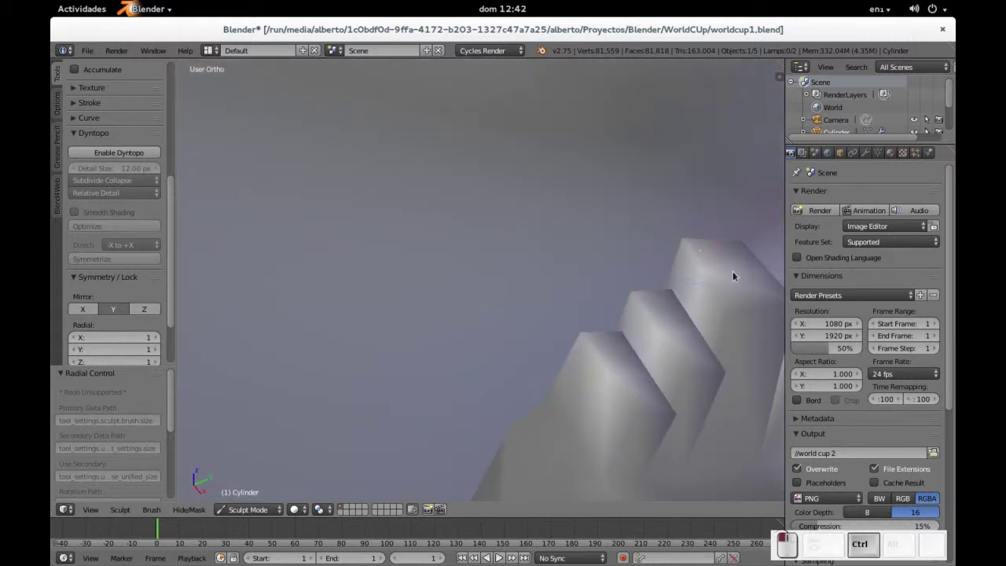
left_click(725, 281)
left_click(688, 253)
- Face the hand straight on and switch it into Edit Mode for vertex work
middle_click(664, 240)
scroll("down", 3)
left_click(583, 305)
left_click_drag(587, 300, 593, 243)
scroll("down", 3)
key("Tab")
scroll("up", 3)
- Subdivide the selected fingers and palm with 2 cuts, then return to Sculpt Mode
middle_click(599, 408)
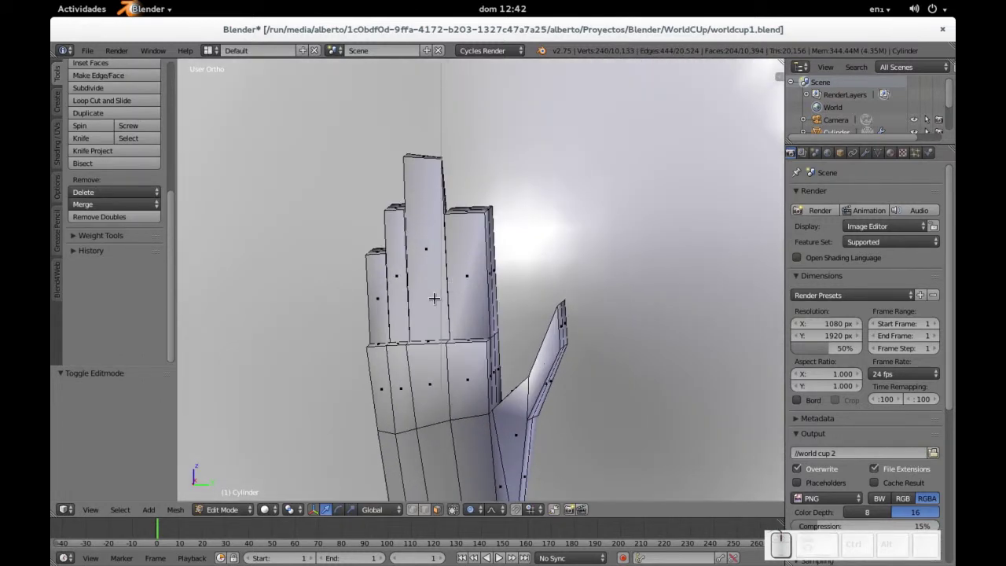
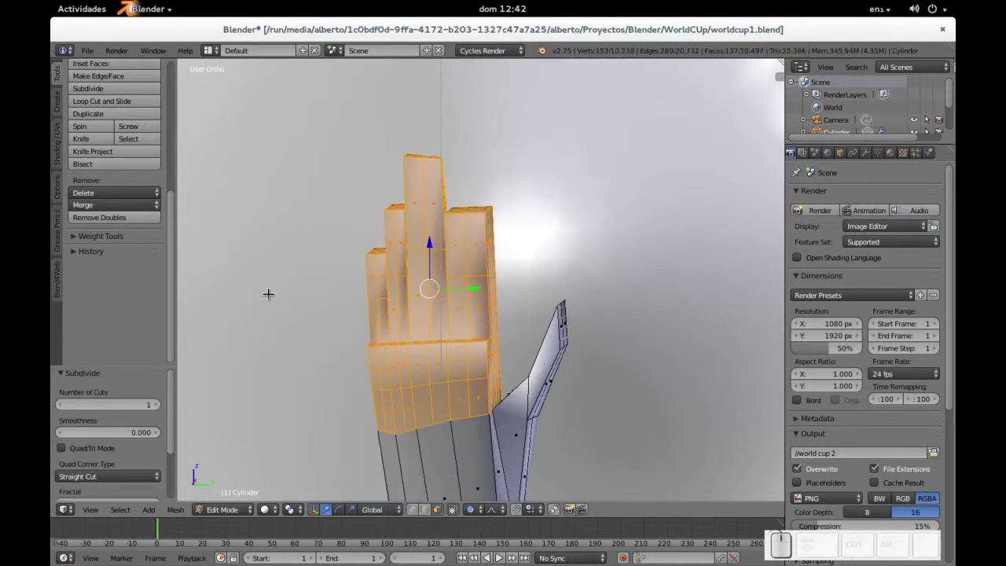
left_click(114, 445)
left_click(114, 445)
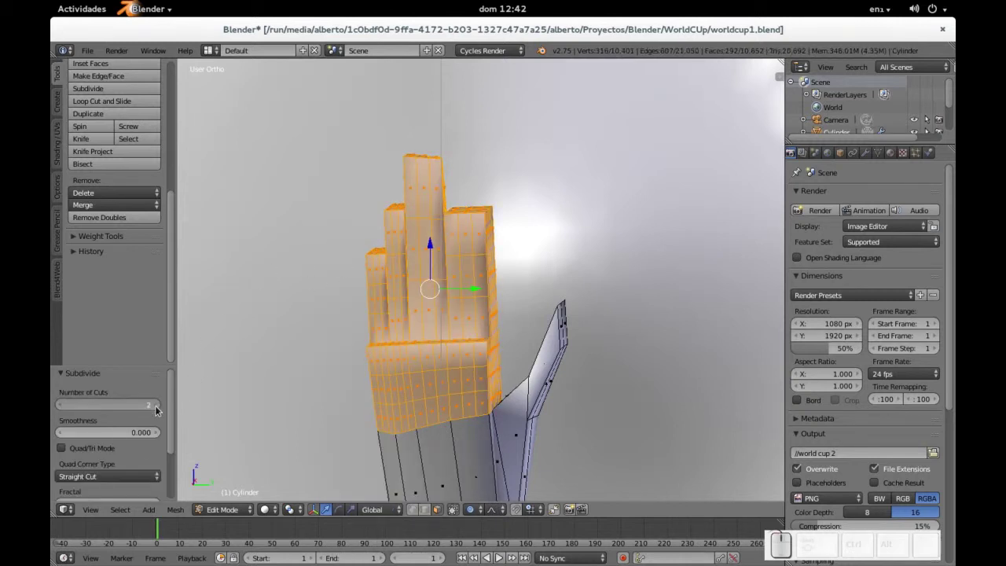
key("Tab")
middle_click(438, 281)
middle_click(404, 216)
middle_click(440, 261)
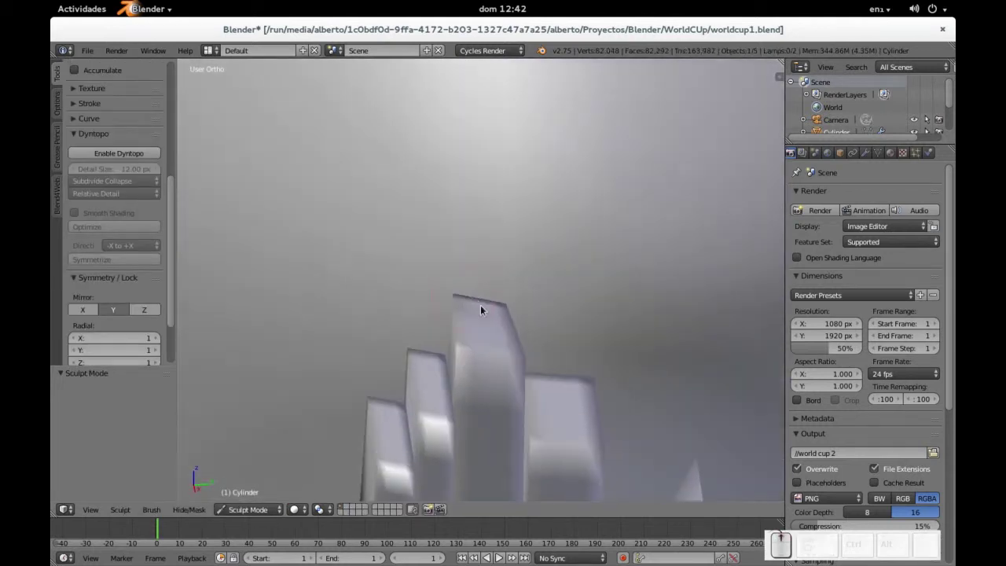
- Round off the longest fingertip of the raised hand
middle_click(498, 301)
left_click(465, 275)
middle_click(481, 265)
left_click_drag(548, 190, 651, 193)
middle_click(540, 194)
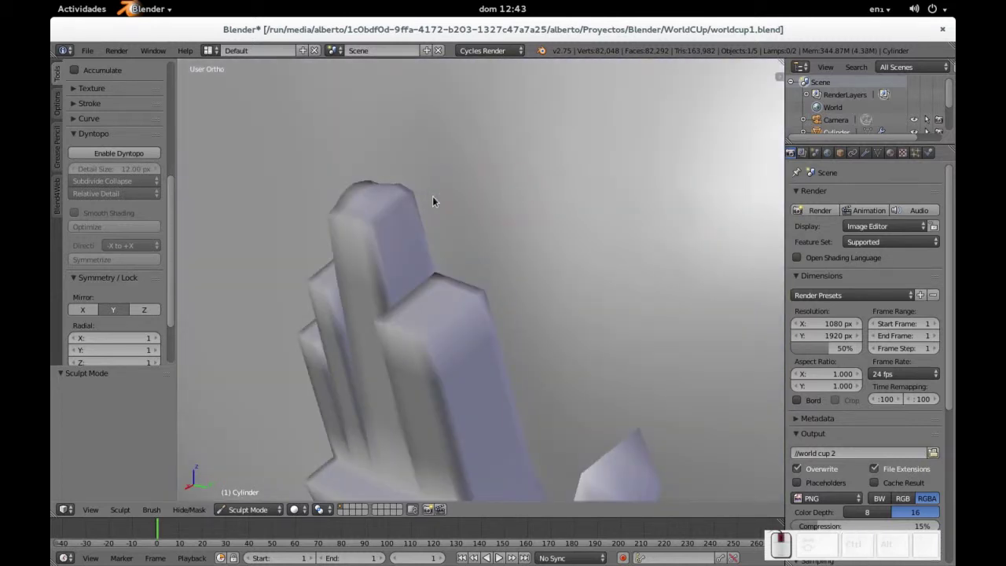
left_click(422, 197)
left_click(411, 196)
left_click(400, 182)
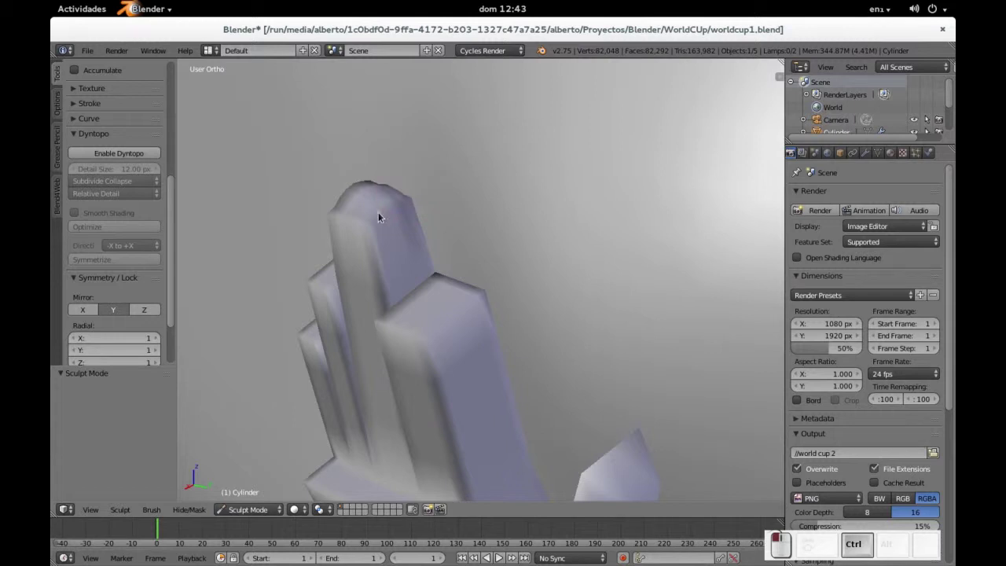
left_click(373, 222)
- Soften the top of the middle finger and the nearby finger edges
middle_click(444, 242)
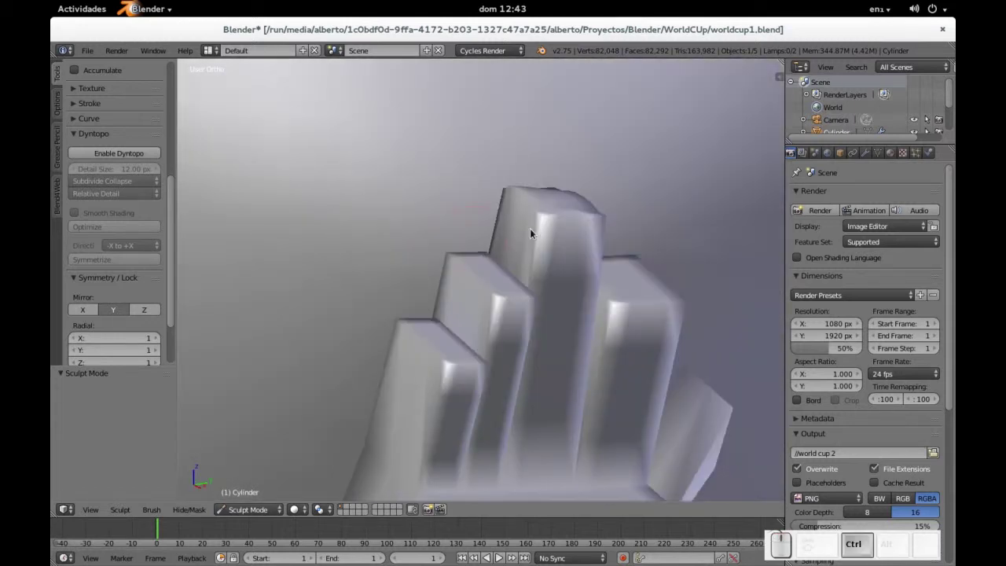
left_click(535, 238)
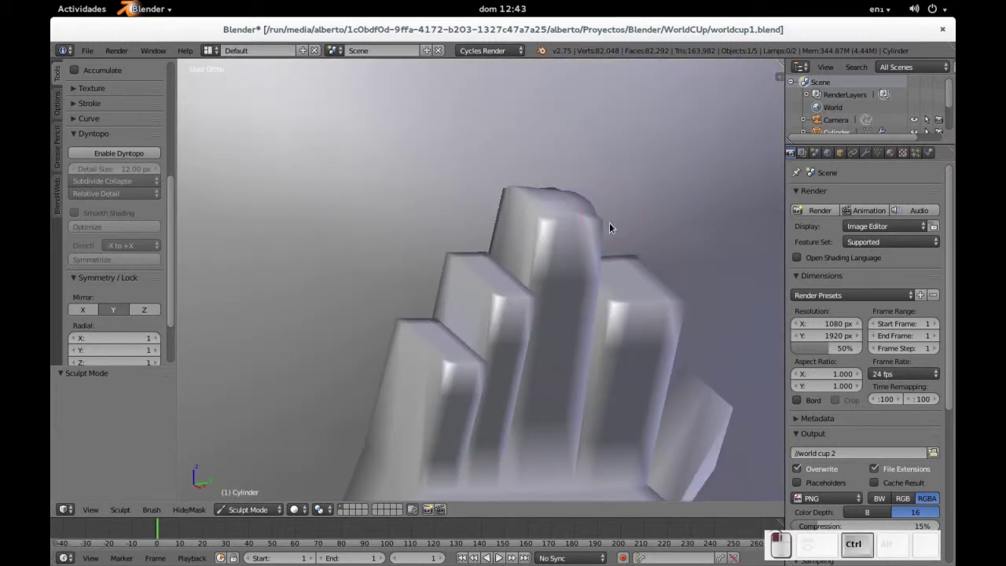
double_click(607, 227)
middle_click(641, 233)
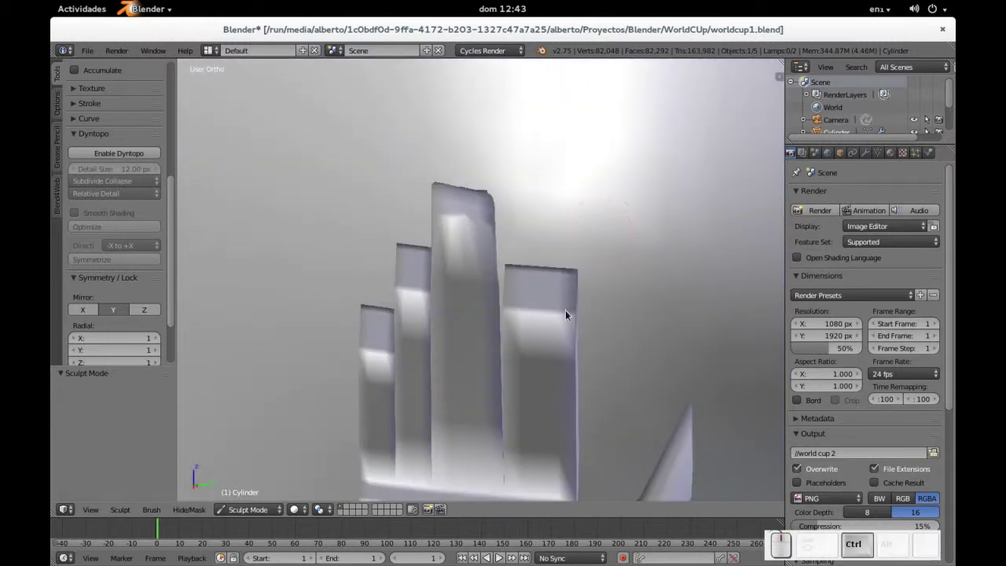
left_click(579, 316)
left_click(585, 274)
- Smooth along the edges of the fingers from another angle
middle_click(589, 266)
left_click_drag(405, 272, 334, 299)
left_click(334, 309)
left_click(345, 306)
middle_click(376, 294)
left_click_drag(580, 284, 659, 264)
left_click(639, 303)
- Work down the lower finger edges so they read less blocky
left_click_drag(646, 279, 483, 356)
left_click(471, 350)
left_click(465, 343)
left_click(461, 352)
left_click(465, 370)
left_click(467, 369)
left_click(497, 366)
left_click_drag(476, 364, 524, 280)
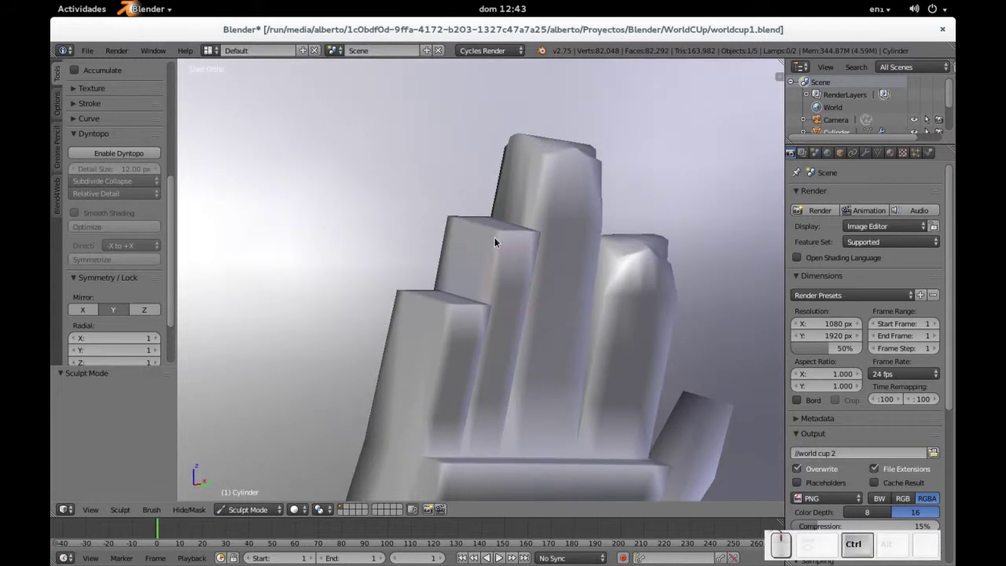
- Sculpt the finger edges, then bring the side of the fingers into view
left_click(502, 223)
left_click(548, 238)
middle_click(511, 234)
left_click(401, 239)
middle_click(399, 260)
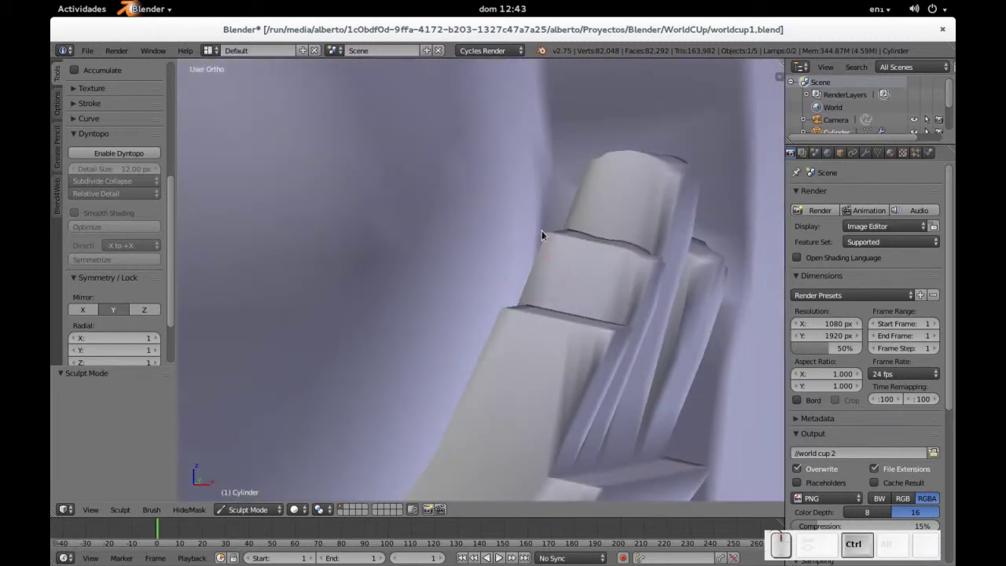
left_click_drag(547, 229, 555, 244)
middle_click(559, 250)
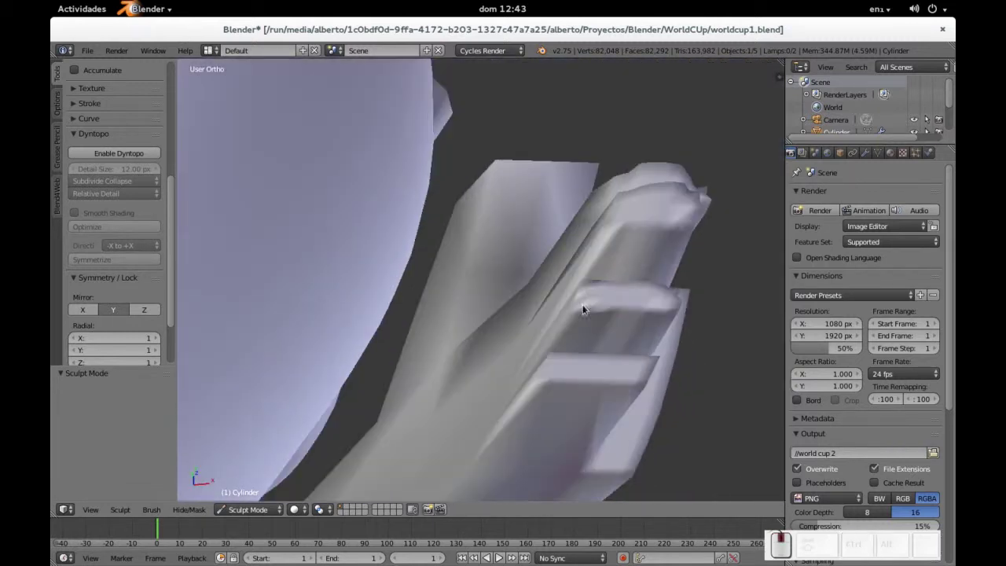
scroll("up", 3)
left_click_drag(662, 280, 662, 276)
- Smooth down the side of the fingers with a smaller brush
left_click(652, 298)
left_click(658, 298)
left_click(643, 323)
left_click(662, 341)
left_click(636, 360)
scroll("down", 3)
middle_click(657, 327)
left_click(605, 294)
scroll("up", 3)
- Shape the finger surfaces and a fingertip from the other side
middle_click(561, 348)
left_click(612, 322)
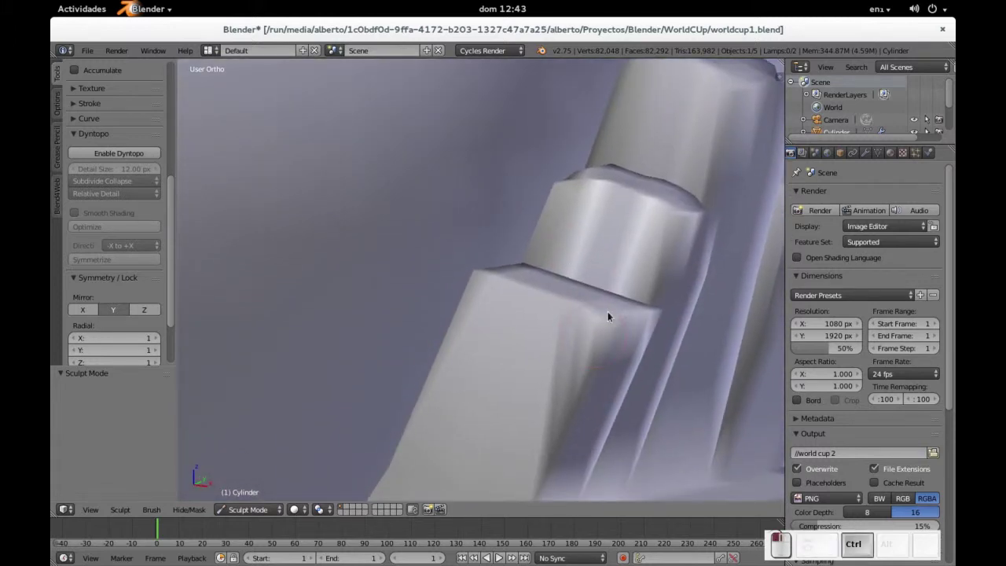
middle_click(535, 345)
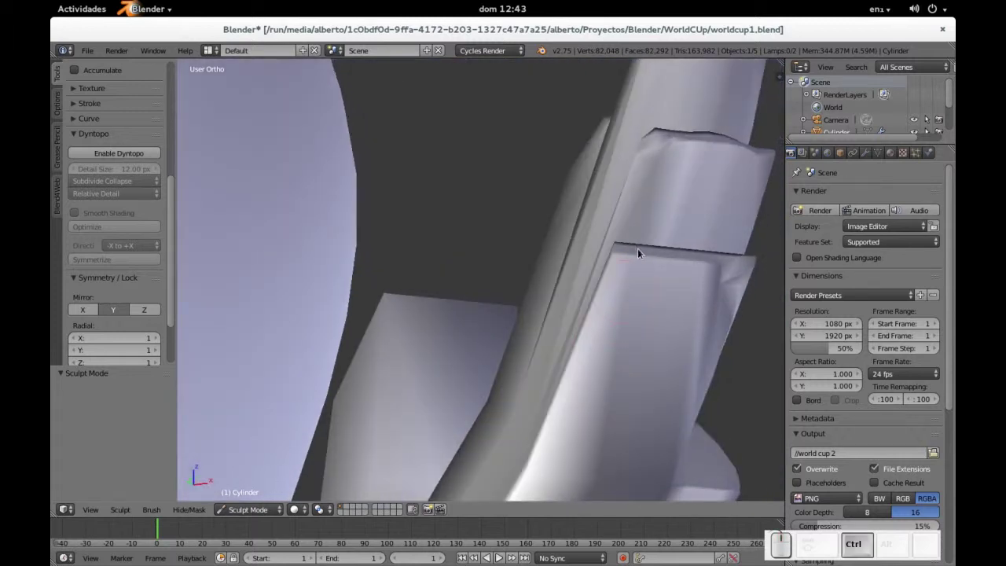
left_click(618, 248)
left_click(613, 295)
left_click(659, 287)
middle_click(719, 272)
left_click(437, 339)
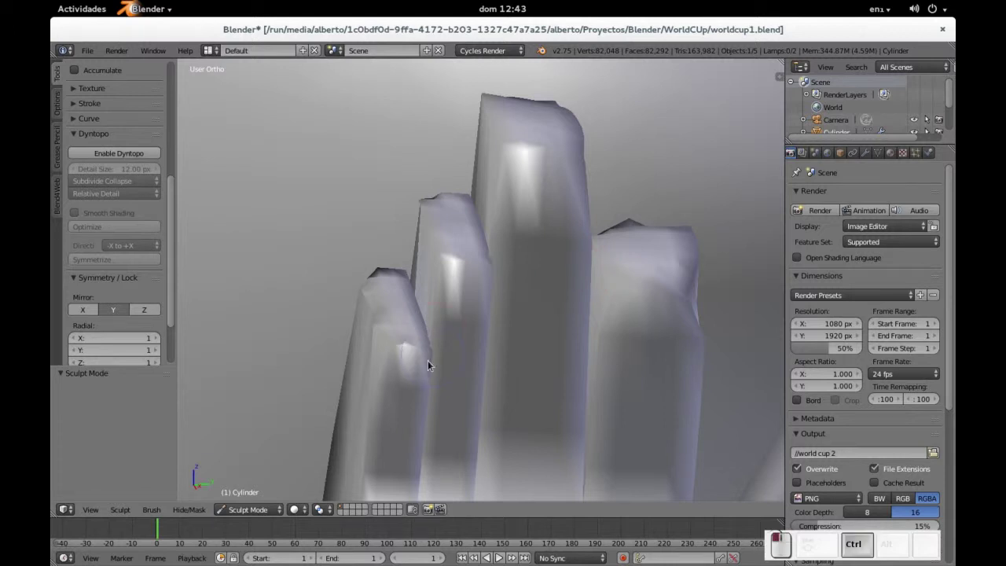
- Soften the remaining fingertips and review the whole hand
scroll("up", 3)
middle_click(383, 299)
left_click(325, 373)
left_click(330, 367)
left_click(273, 361)
left_click(271, 376)
left_click(248, 386)
scroll("down", 3)
middle_click(452, 318)
scroll("down", 3)
scroll("up", 3)
scroll("down", 3)
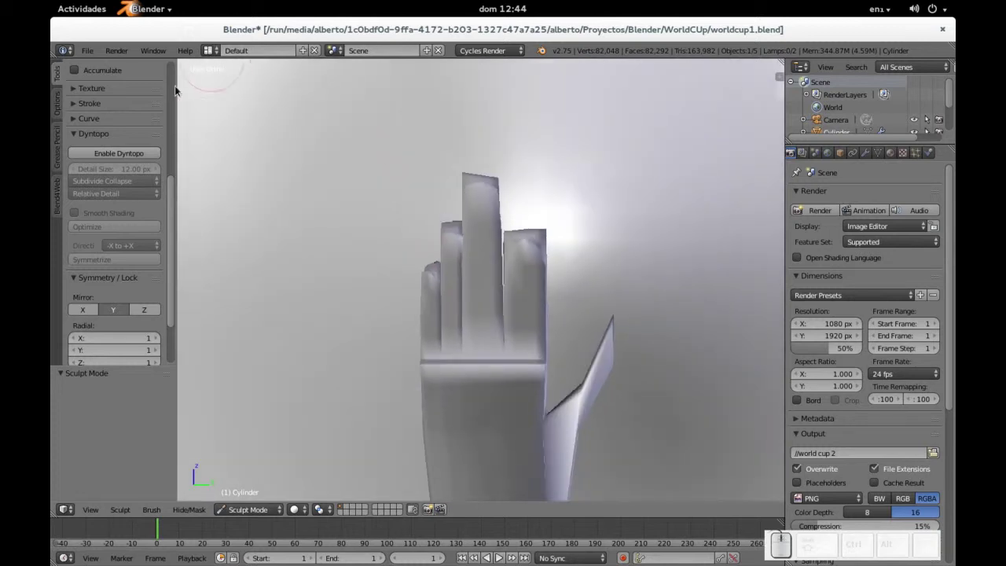
scroll("up", 3)
- With the Smooth brush, soften the hard edges along each finger and across the fingertips
left_click(139, 93)
left_click(407, 229)
key("f")
left_click(557, 289)
left_click_drag(539, 247, 517, 243)
left_click(511, 258)
left_click(537, 264)
middle_click(536, 258)
left_click(430, 256)
left_click(413, 245)
left_click_drag(399, 246, 521, 323)
left_click_drag(413, 264, 521, 323)
left_click_drag(521, 324, 562, 334)
middle_click(640, 213)
key("ctrl+z")
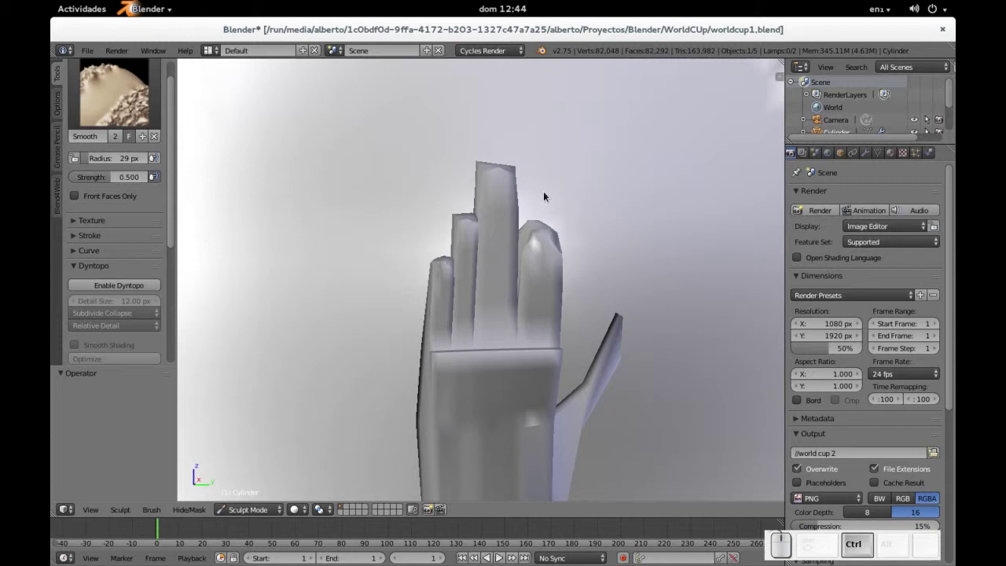
- Round off individual fingertips with short smoothing strokes from another angle
middle_click(514, 193)
left_click(471, 226)
left_click(474, 198)
left_click(475, 206)
middle_click(493, 216)
left_click(468, 240)
left_click(464, 228)
left_click_drag(440, 247, 476, 284)
left_click(479, 291)
left_click_drag(509, 284, 621, 212)
- Smooth the remaining fingertip edges and the tops of the fingers up close
middle_click(577, 217)
scroll("up", 3)
left_click(652, 273)
left_click(656, 280)
left_click(651, 285)
left_click(649, 283)
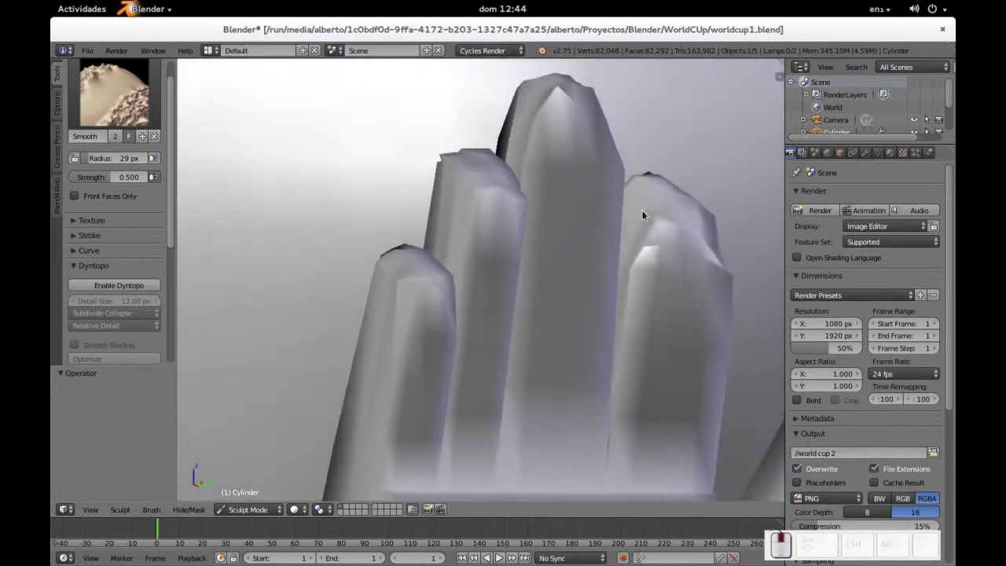
left_click_drag(509, 241, 639, 317)
left_click_drag(646, 317, 483, 277)
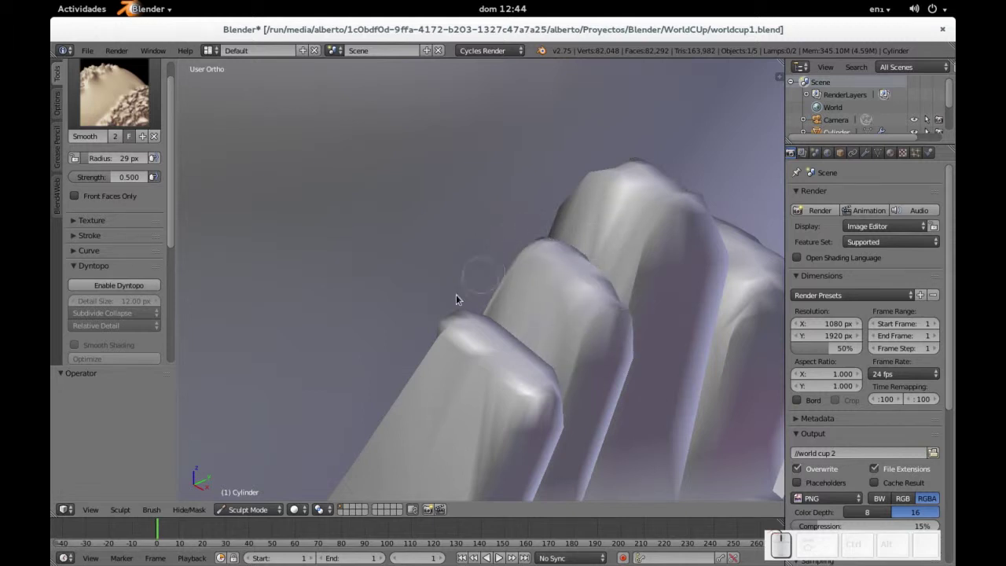
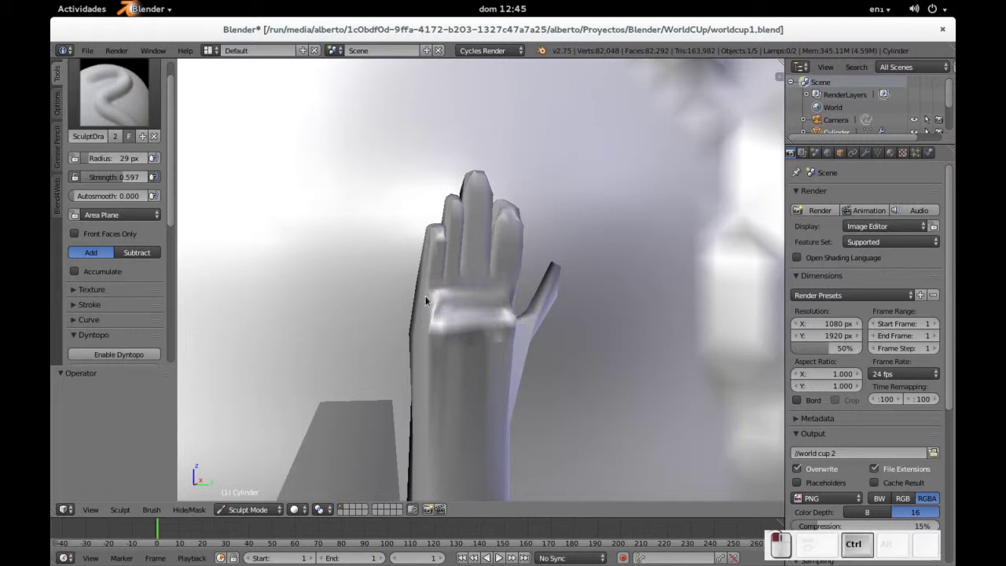
- With the Draw brush, add volume to the palm and build up the back of the raised hand
left_click(516, 329)
left_click(474, 334)
left_click(492, 320)
left_click_drag(556, 328, 560, 327)
scroll("up", 3)
middle_click(557, 287)
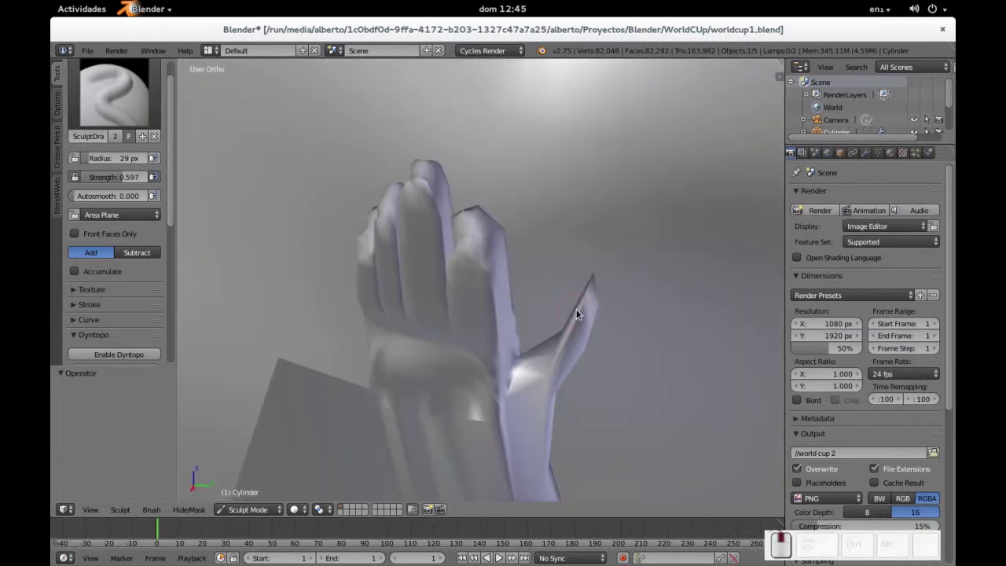
- In Edit Mode subdivide the thumb with 2 cuts, then return to Sculpt Mode
key("Tab")
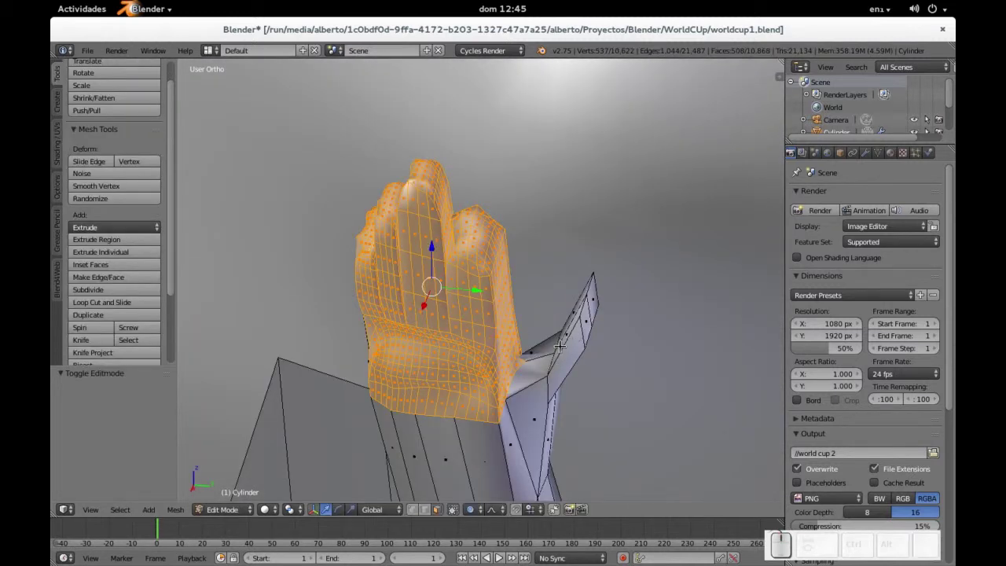
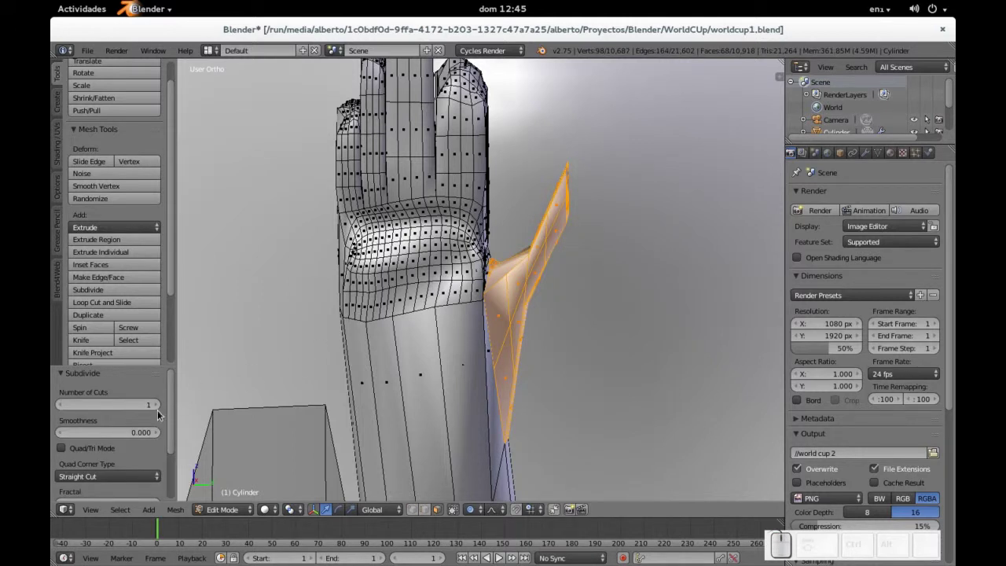
left_click(362, 100)
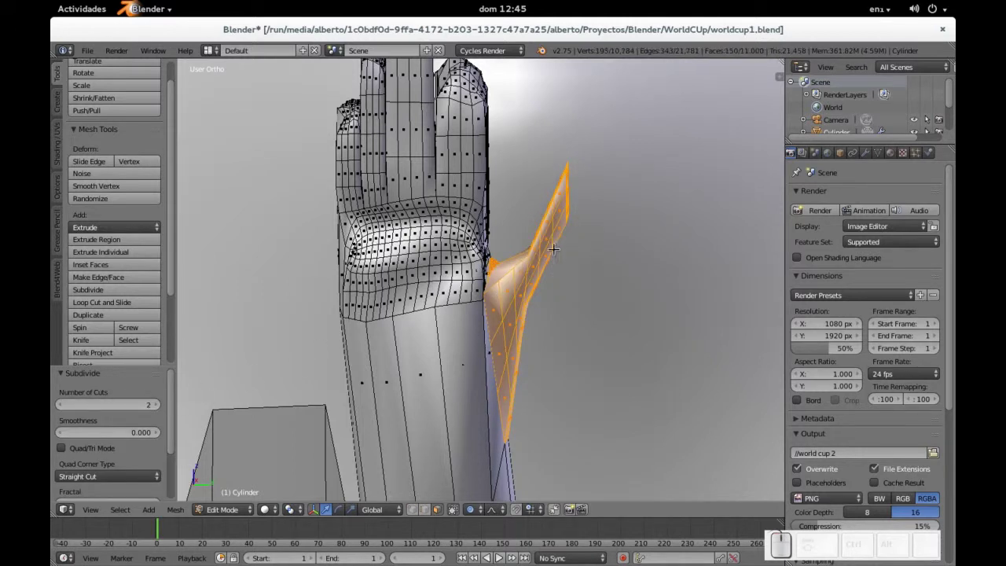
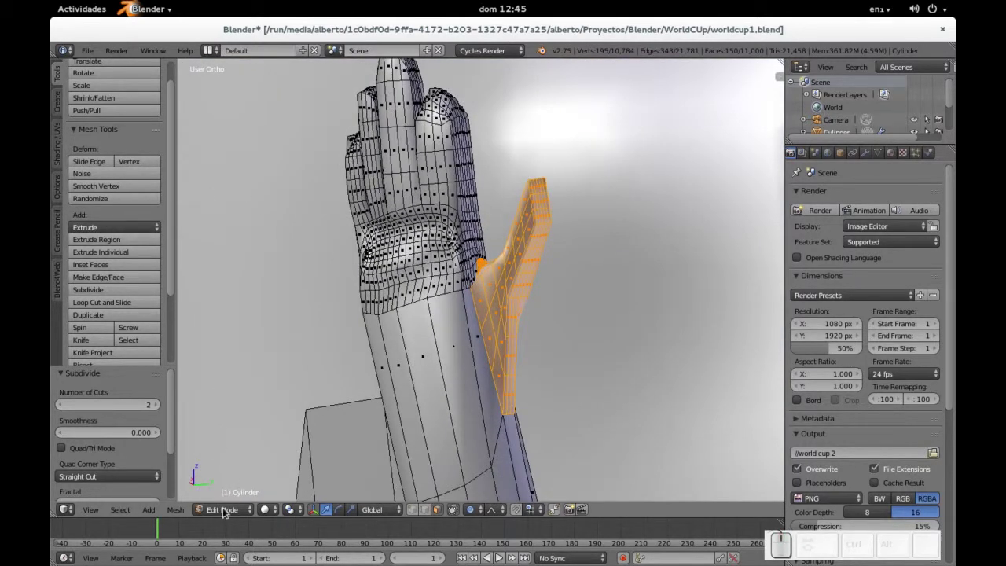
key("ctrl+Tab")
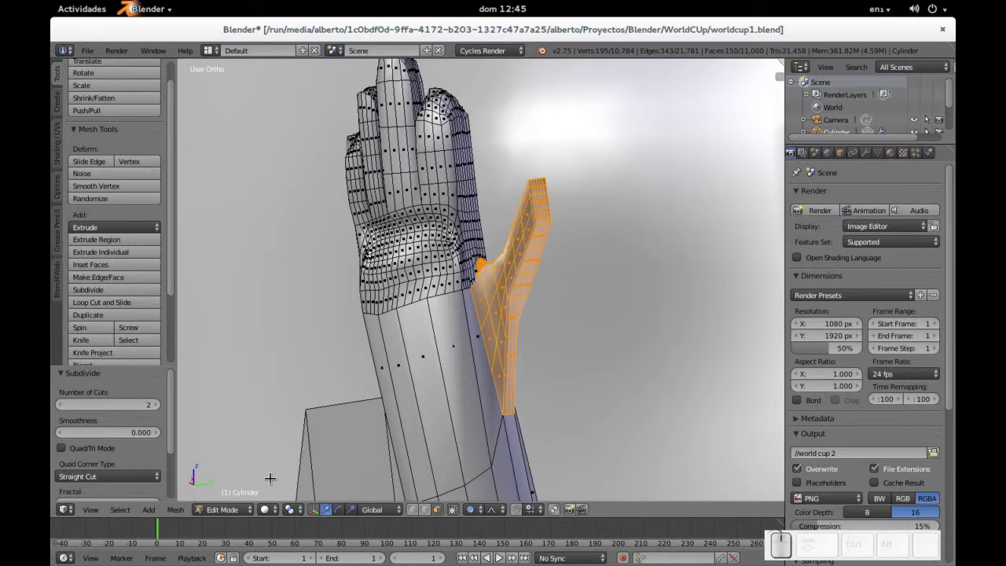
key("alt+Tab")
left_click(234, 513)
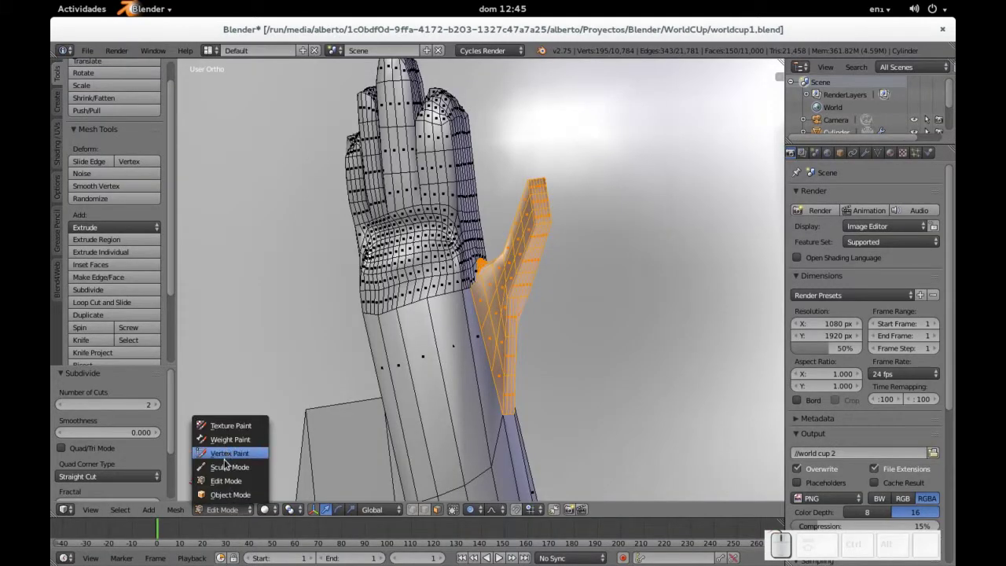
left_click(227, 467)
- Smooth the base of the thumb where it joins the hand, then go back to Edit Mode
middle_click(546, 251)
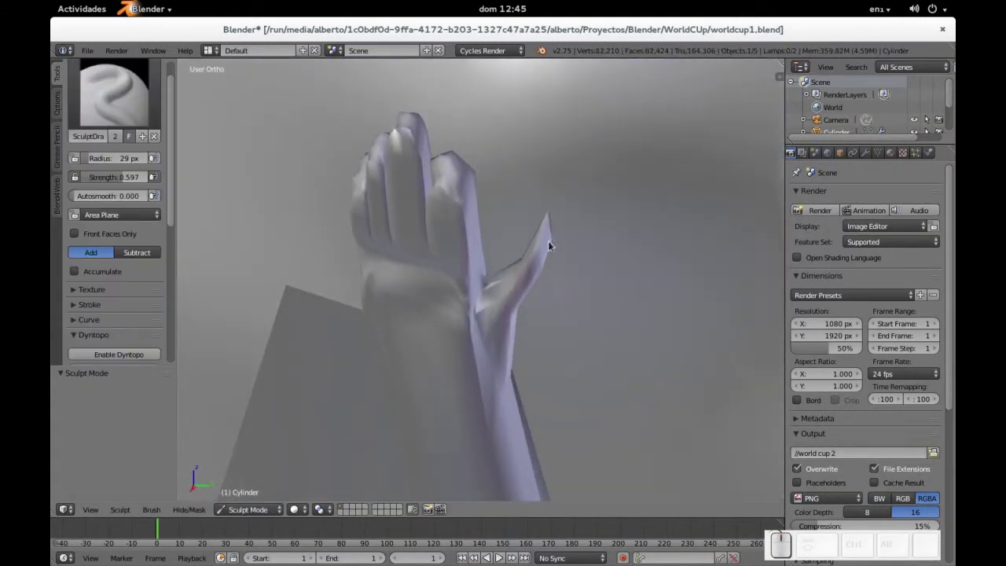
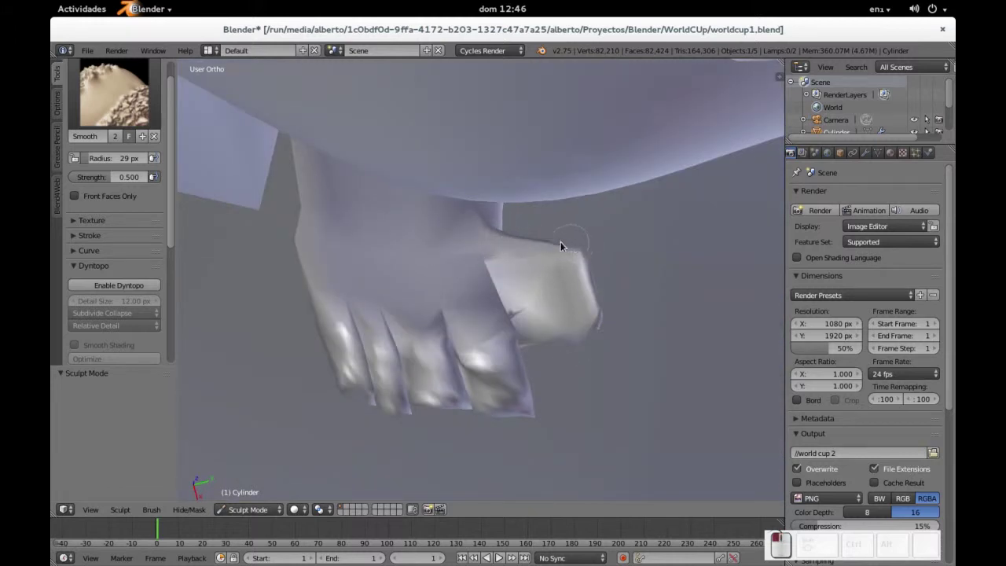
left_click(584, 264)
scroll("down", 3)
left_click_drag(522, 260, 429, 336)
key("Tab")
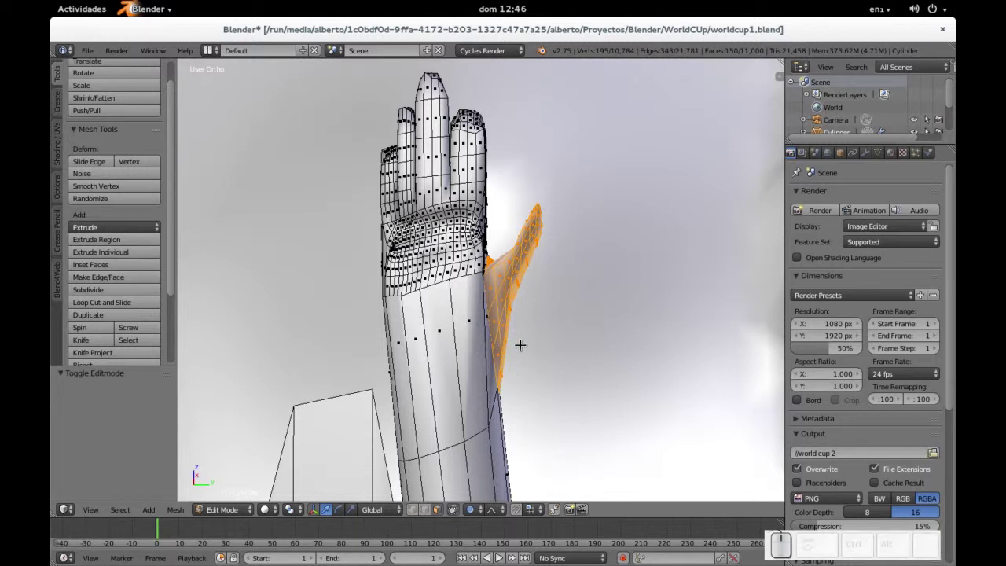
- Subdivide the selected hood faces for more geometry and switch to Sculpt Mode
key("ctrl+r")
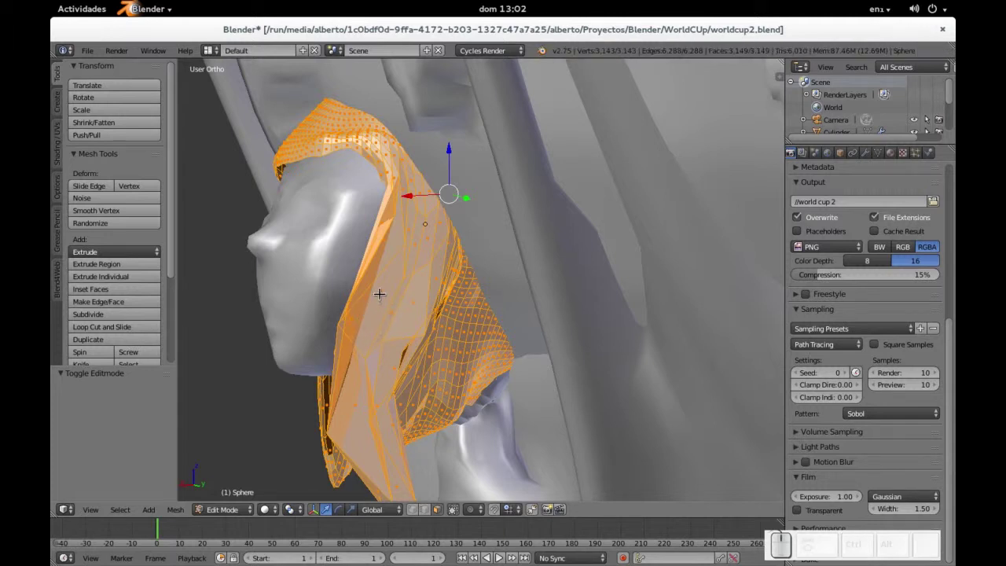
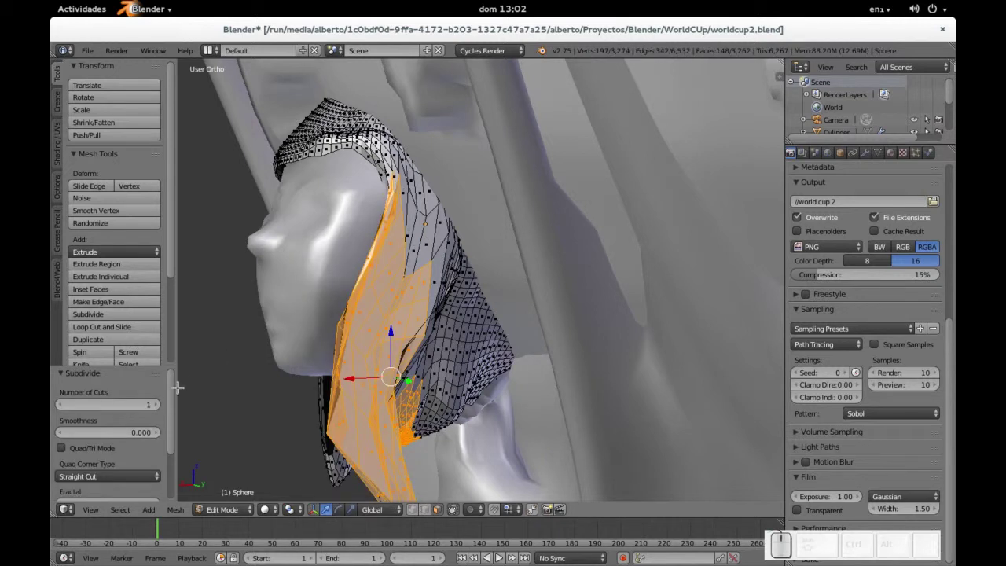
left_click(166, 405)
left_click(114, 445)
key("Tab")
- With the Grab brush, pull the hood's surface into shape around the head
left_click(73, 299)
left_click(73, 299)
left_click(74, 298)
left_click(73, 298)
left_click(73, 299)
middle_click(73, 299)
left_click(73, 298)
left_click(74, 299)
key("ctrl+z")
left_click(73, 299)
left_click(73, 298)
left_click(73, 298)
left_click(73, 299)
left_click(73, 298)
- Keep reshaping the hood's flaps around the jaw and neck with further grab strokes
left_click(73, 298)
left_click(73, 299)
left_click(73, 299)
left_click(73, 299)
left_click(73, 299)
left_click(73, 299)
left_click(73, 298)
left_click(73, 299)
scroll("down", 3)
middle_click(73, 299)
middle_click(73, 299)
left_click_drag(73, 298, 73, 299)
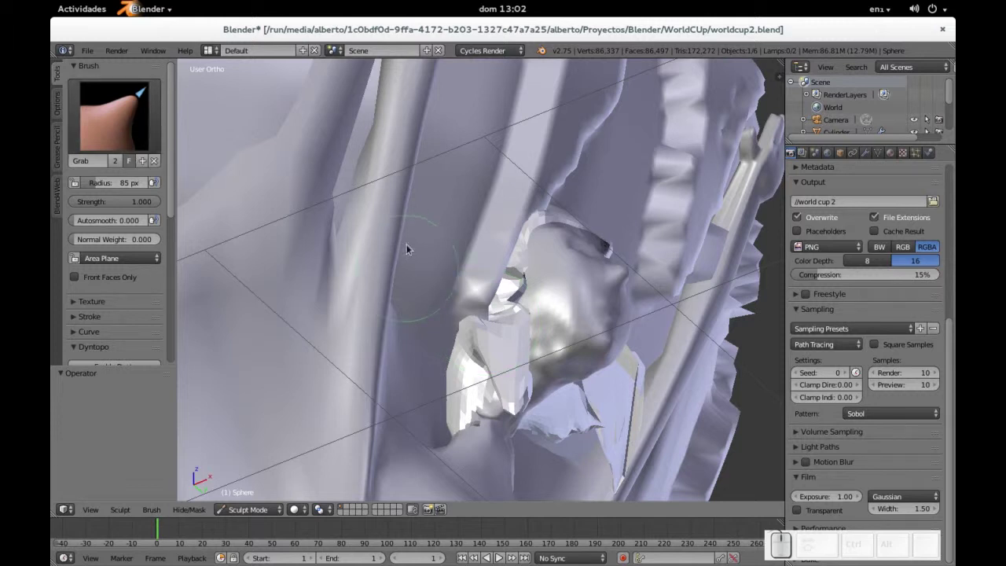
- Give the hood level 2 subdivision smoothing and check it from the side
left_click(73, 298)
left_click(73, 299)
key("ctrl+2")
left_click_drag(73, 292, 110, 250)
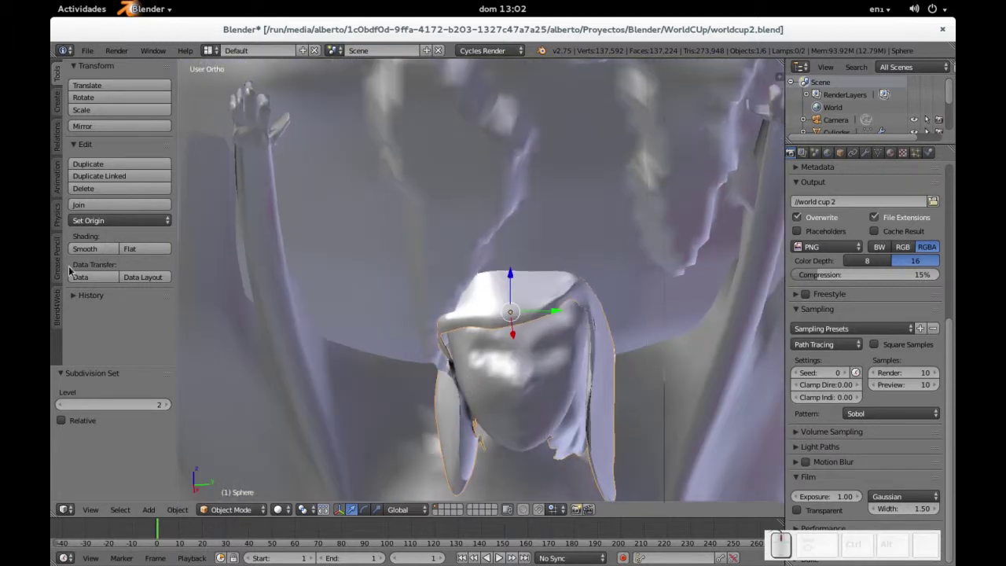
left_click(97, 251)
left_click_drag(513, 282, 509, 327)
- Back in Sculpt Mode, pull the hood's edge and surface into shape with the Grab brush
key("Tab")
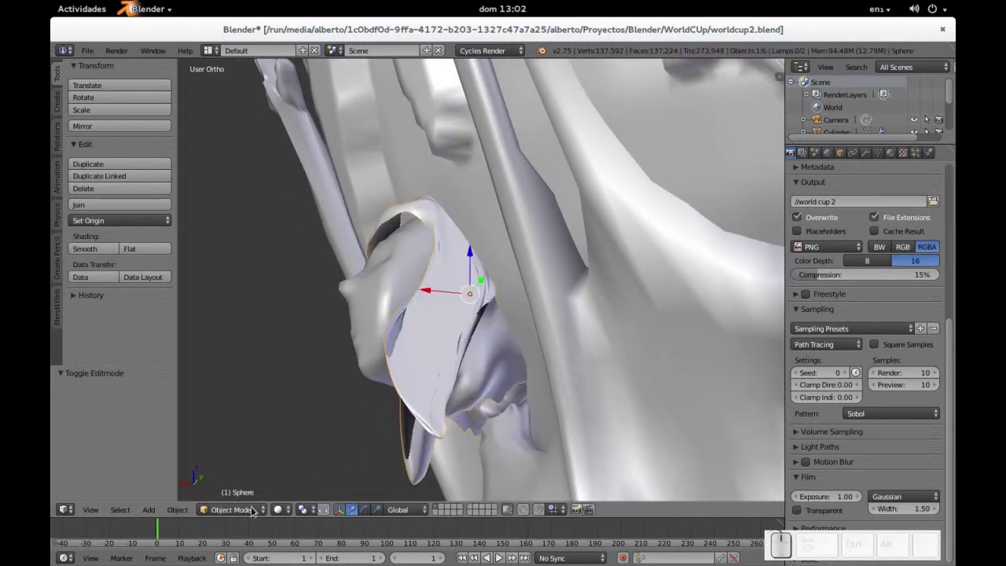
left_click(252, 509)
left_click(247, 470)
left_click(476, 331)
key("ctrl+z")
left_click(492, 313)
left_click(478, 360)
left_click(469, 385)
left_click(469, 398)
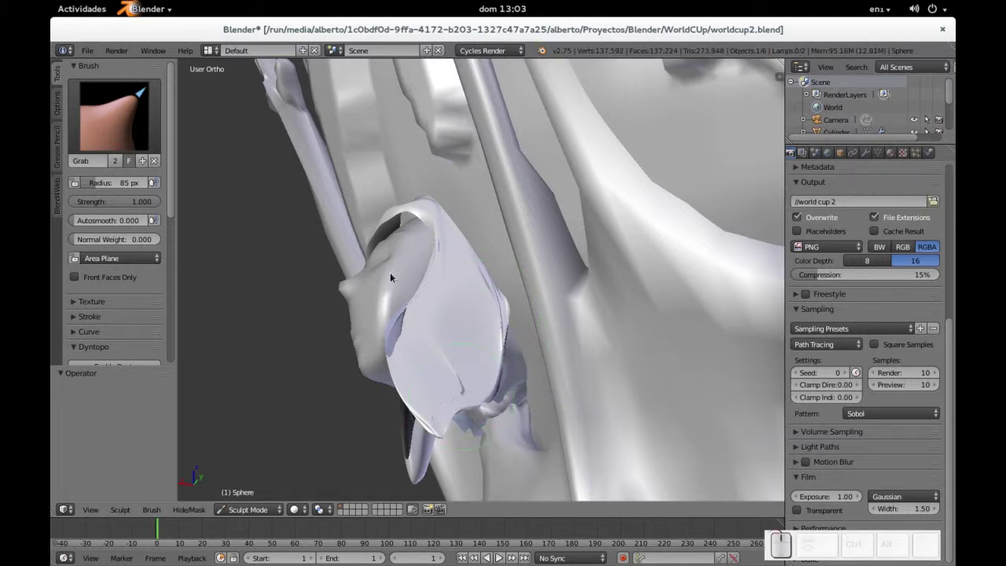
left_click(394, 275)
left_click(499, 328)
left_click(509, 370)
left_click(515, 337)
left_click_drag(484, 290, 514, 224)
scroll("up", 3)
middle_click(498, 194)
- Refine the shape of the hood's rim with a series of small grab strokes
left_click(530, 328)
key("ctrl+z")
left_click(511, 323)
left_click(543, 313)
left_click(564, 311)
left_click(482, 327)
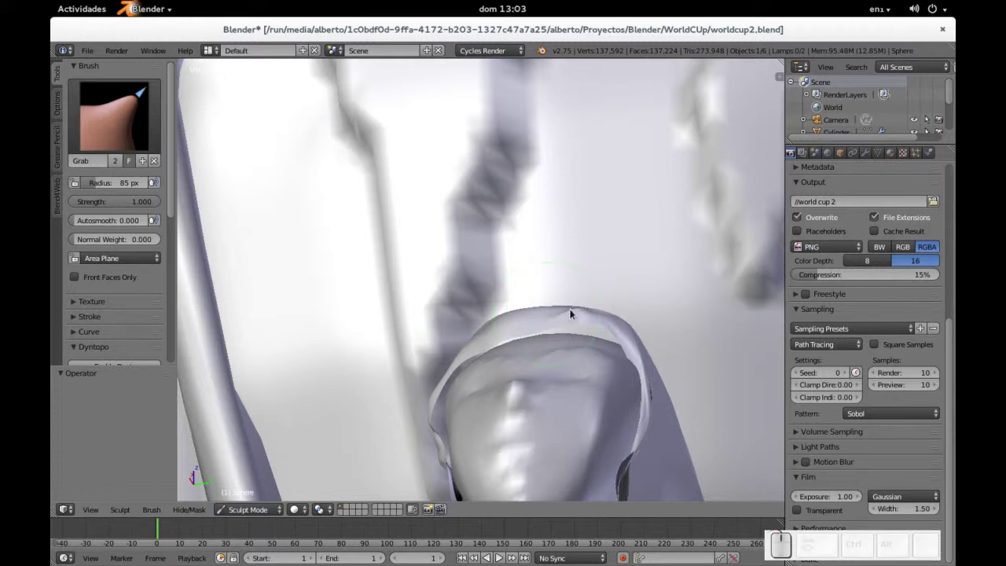
left_click(564, 329)
left_click(564, 329)
left_click(524, 348)
left_click(514, 346)
left_click(515, 346)
left_click(489, 354)
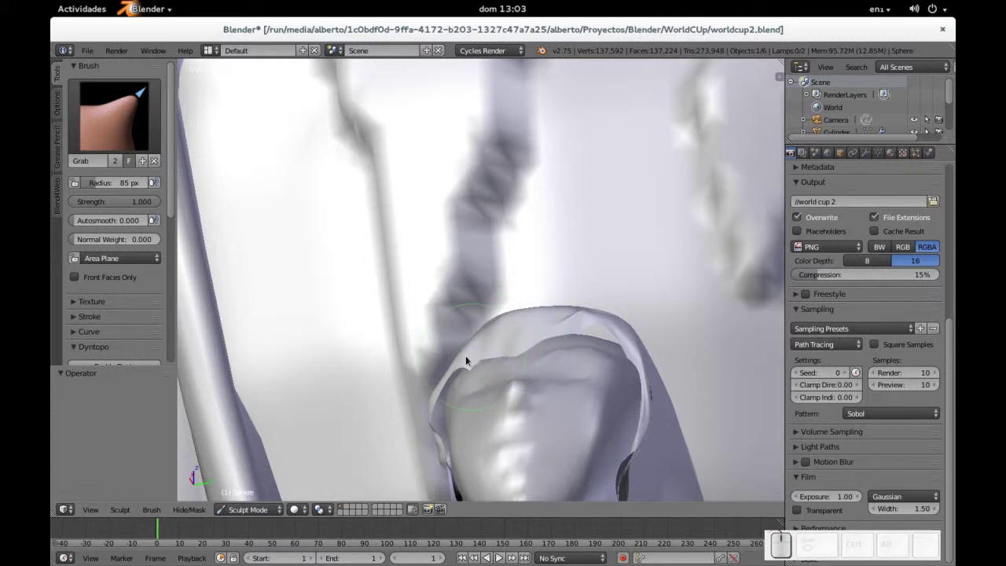
key("ctrl+z")
middle_click(516, 343)
- Add a Solidify modifier to the Sphere so the hood gets thickness
left_click(134, 130)
key("Tab")
key("Escape")
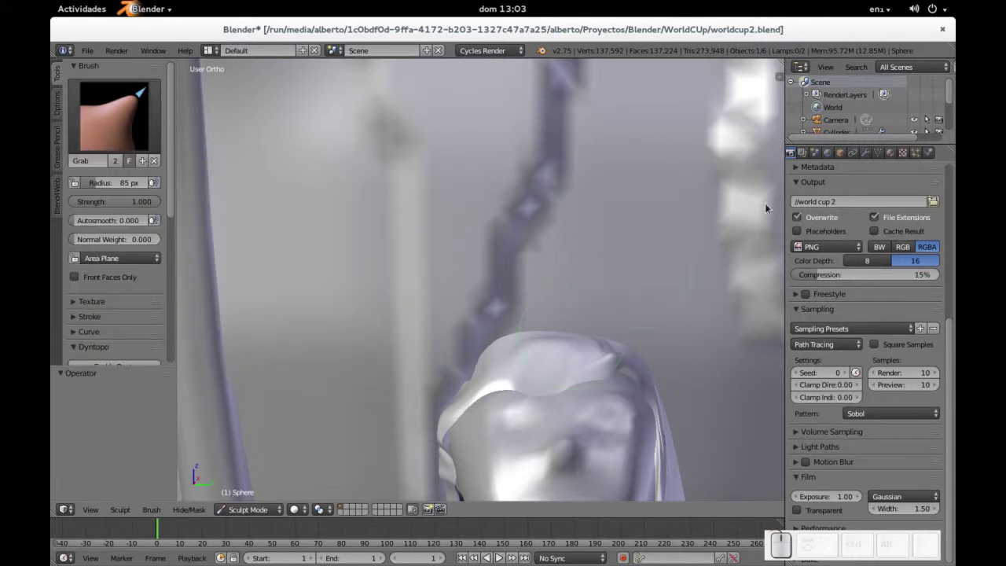
left_click(869, 156)
left_click(861, 198)
left_click(709, 391)
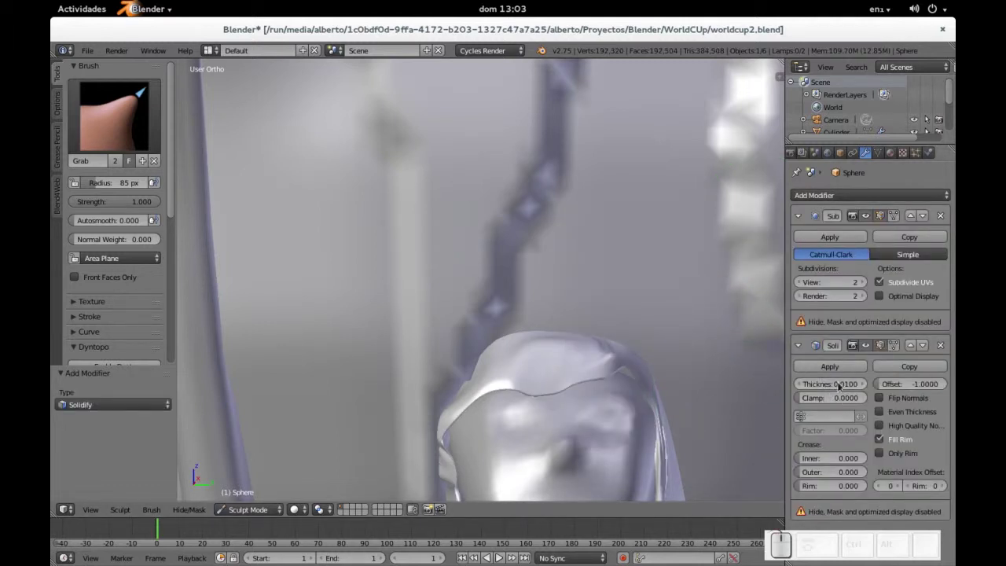
- Set the Solidify thickness to 0.07 and inspect the thickened hood rim
left_click(882, 410)
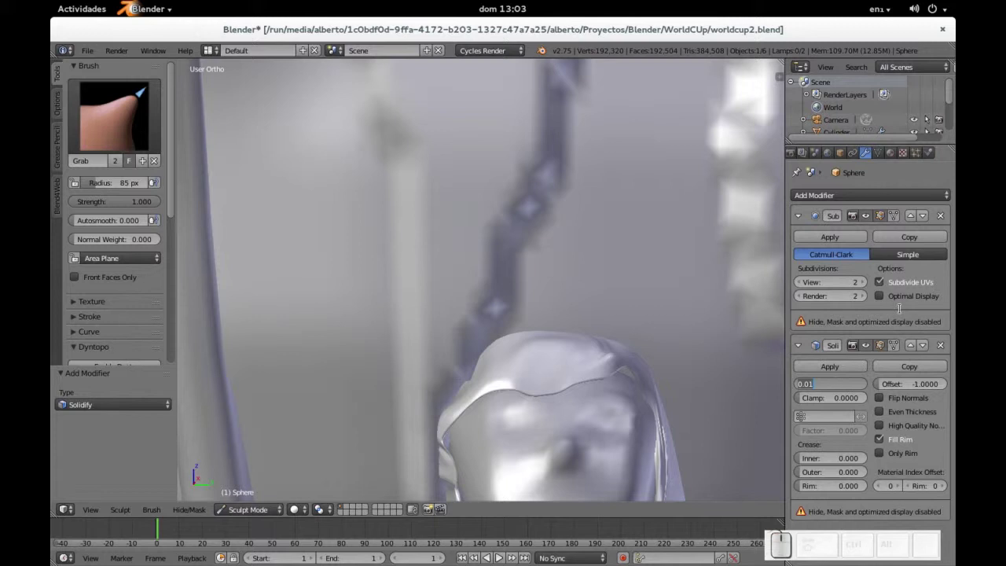
key("Up")
key("End")
key("BackSpace")
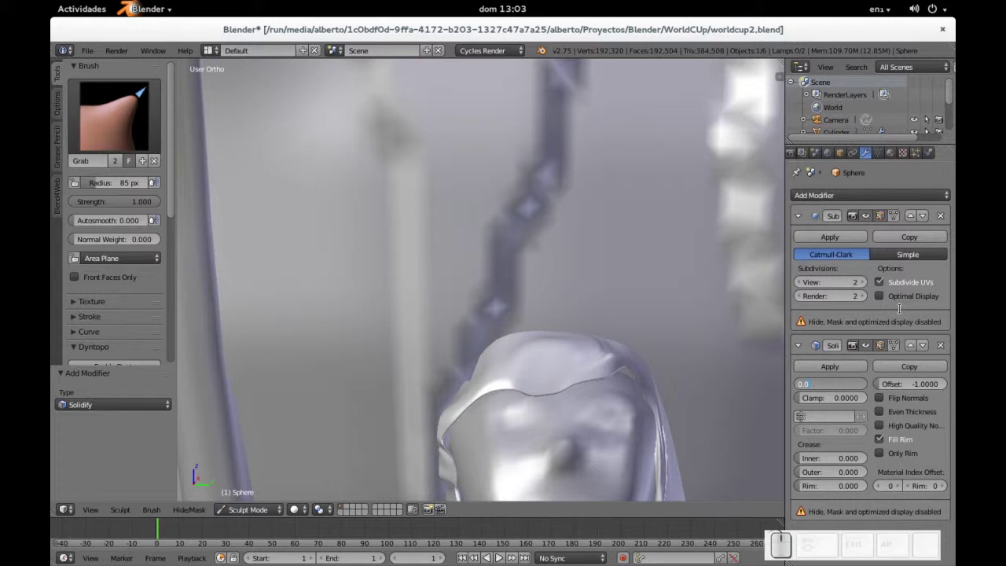
key("KP_7")
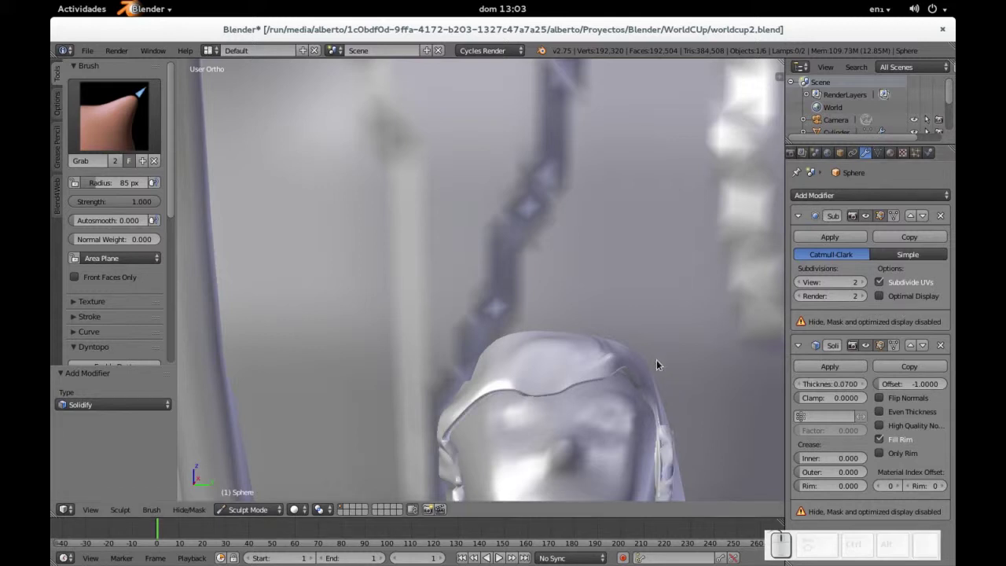
left_click_drag(593, 332, 486, 322)
key("Tab")
key("Tab")
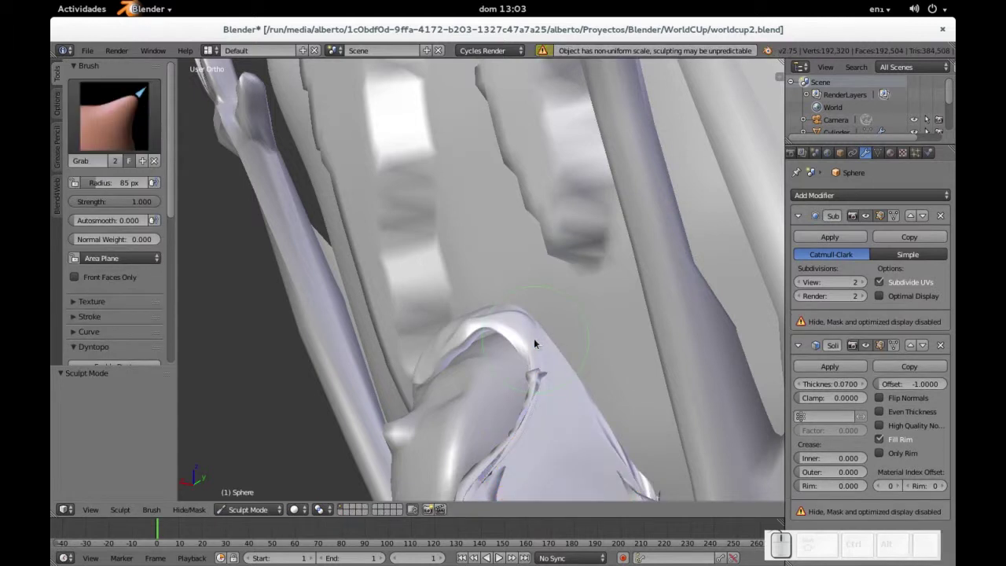
- In Object Mode, nudge the hood Sphere slightly sideways and downward into place
left_click(254, 514)
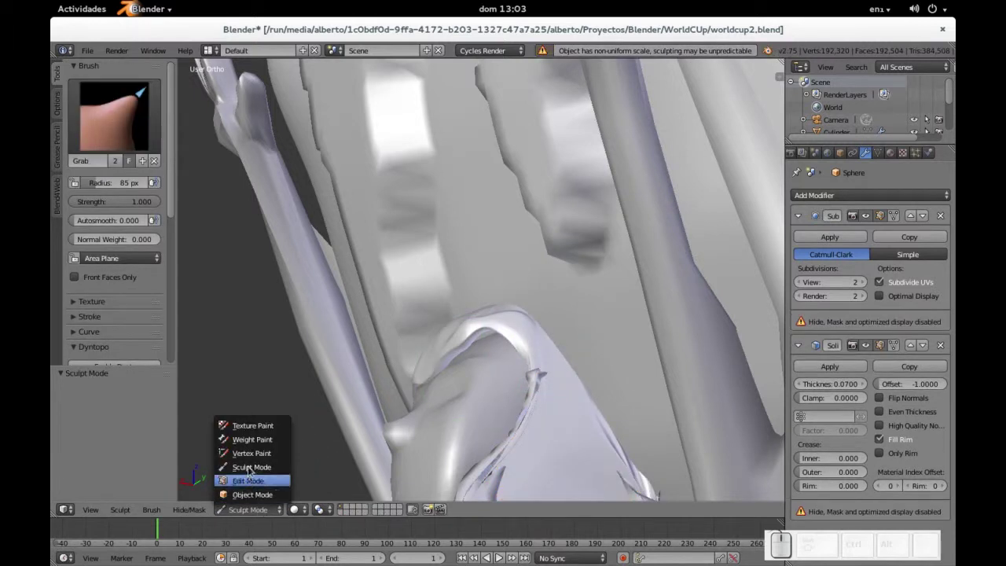
left_click(249, 494)
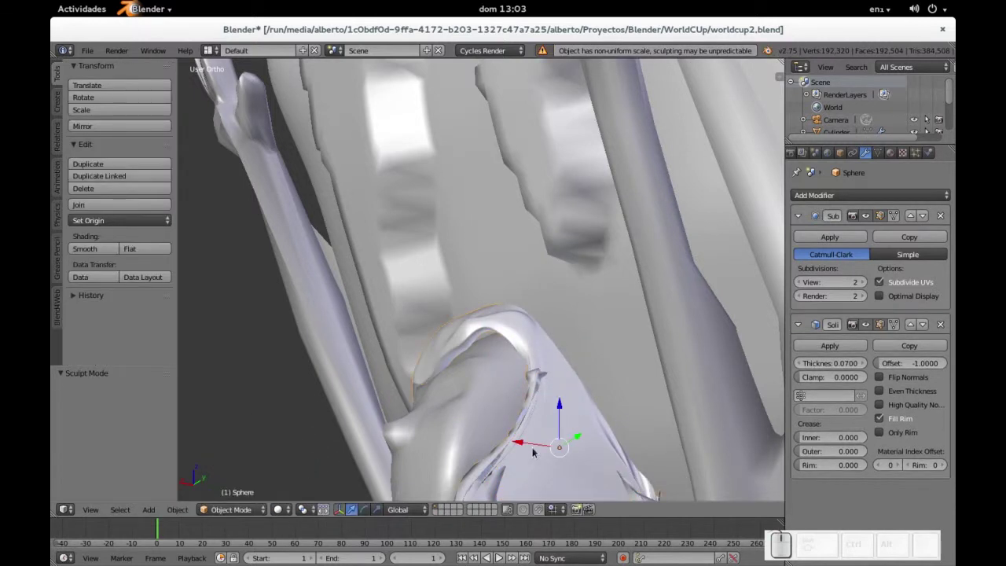
left_click_drag(525, 444, 530, 403)
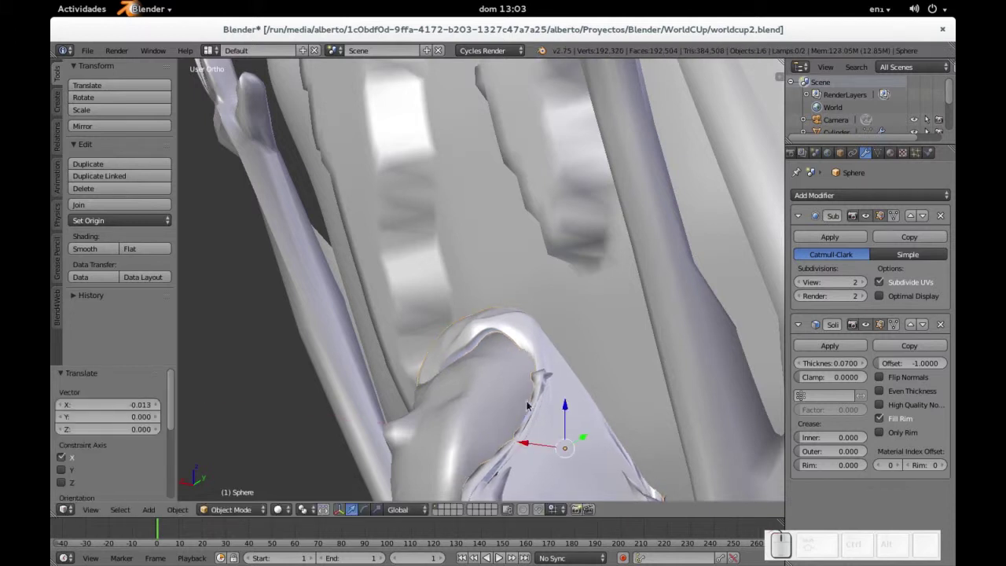
left_click(568, 406)
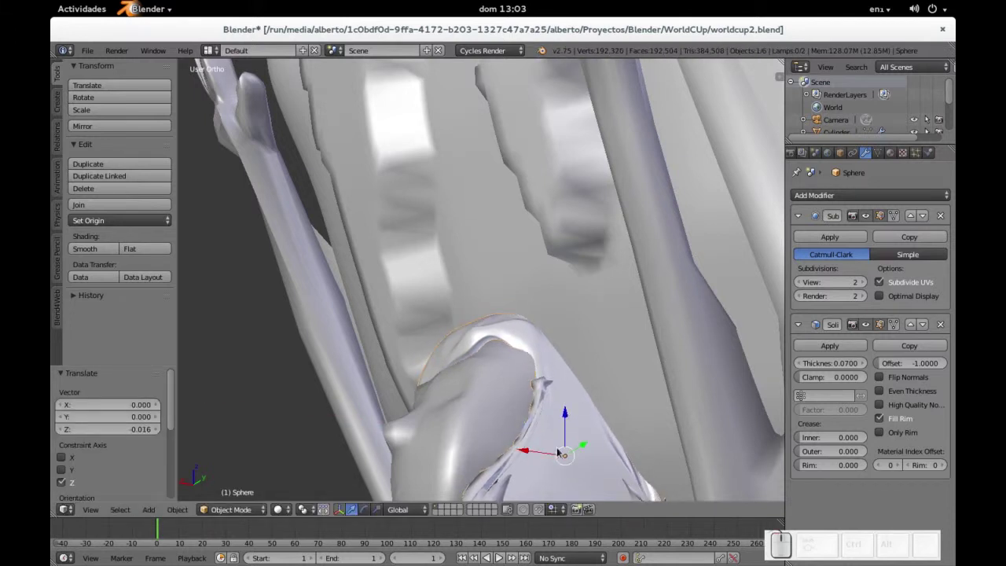
left_click_drag(543, 455, 541, 441)
- Orbit and zoom around the trophy to check the hood's placement from all sides
middle_click(432, 432)
scroll("down", 3)
middle_click(599, 416)
scroll("up", 3)
middle_click(481, 400)
scroll("up", 3)
middle_click(586, 369)
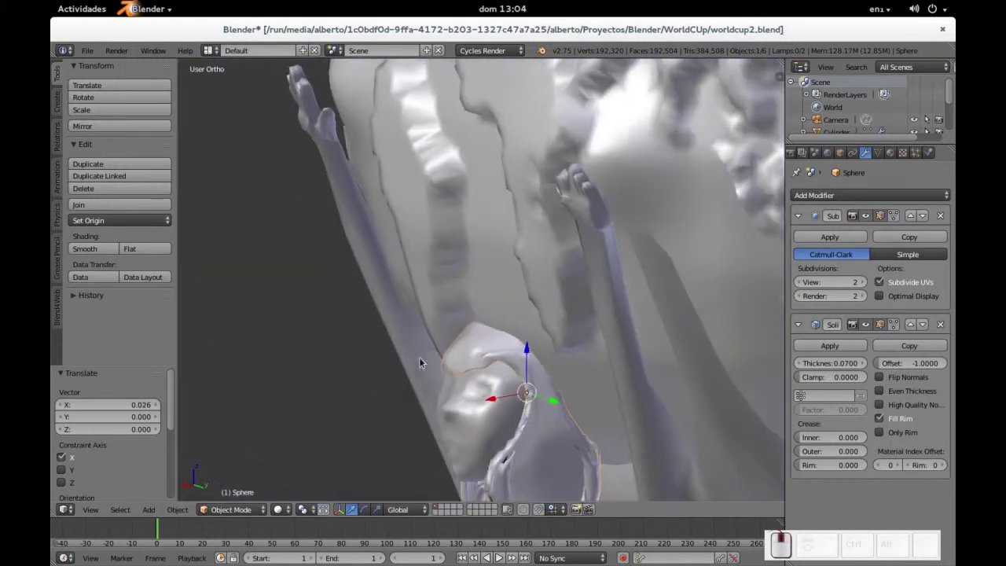
scroll("down", 3)
middle_click(426, 408)
scroll("down", 3)
- Run a Cycles test render of the gold trophy, inspect it, and return to the 3D scene
key("F12")
scroll("down", 3)
middle_click(515, 357)
scroll("down", 3)
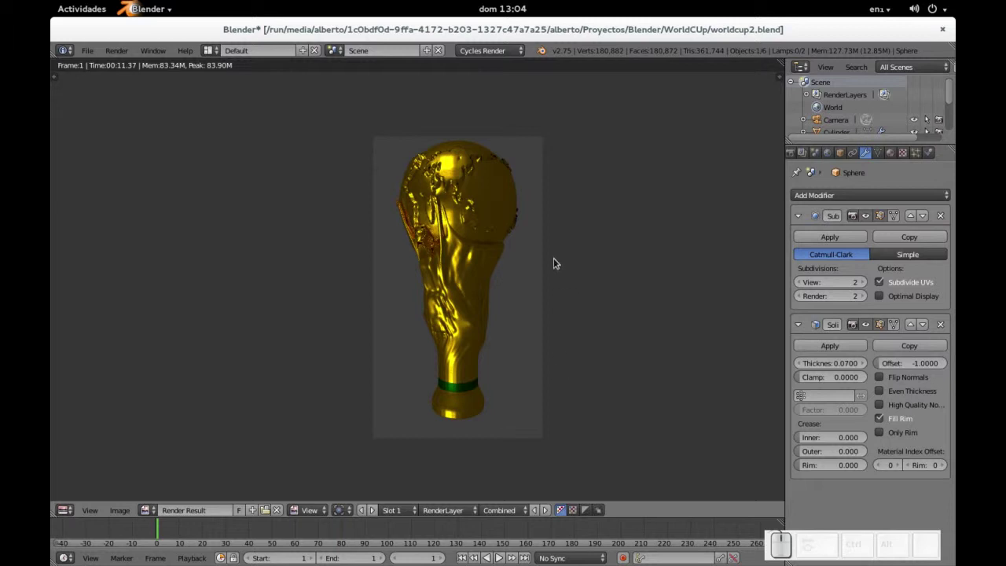
key("Escape")
- Select the trophy's Cylinder body back in the 3D viewport
scroll("up", 3)
right_click(440, 385)
left_click(259, 511)
- Give the Cylinder body smooth shading and bring its base into view
left_click(262, 498)
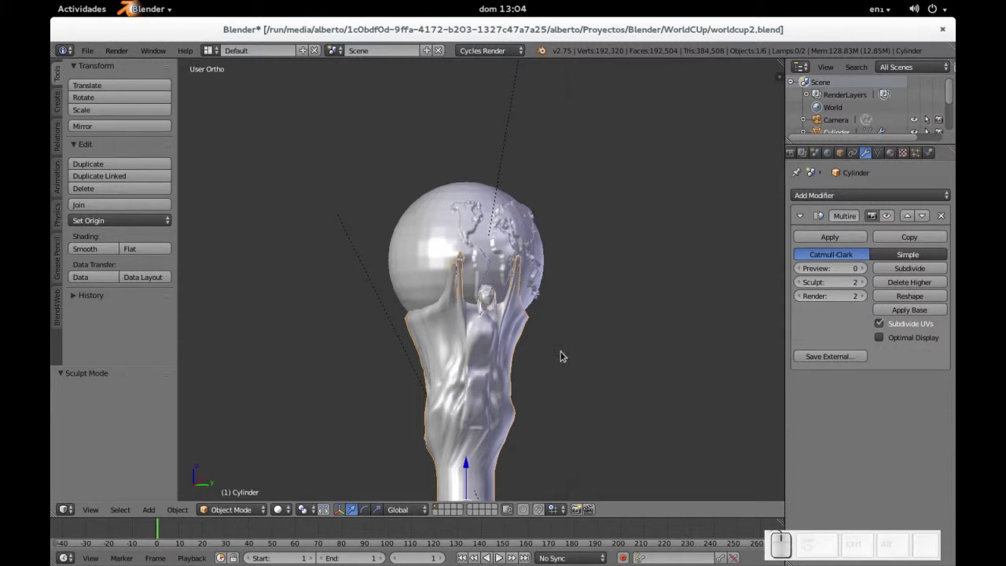
middle_click(553, 354)
left_click(97, 252)
left_click_drag(482, 324, 532, 398)
middle_click(512, 364)
scroll("up", 3)
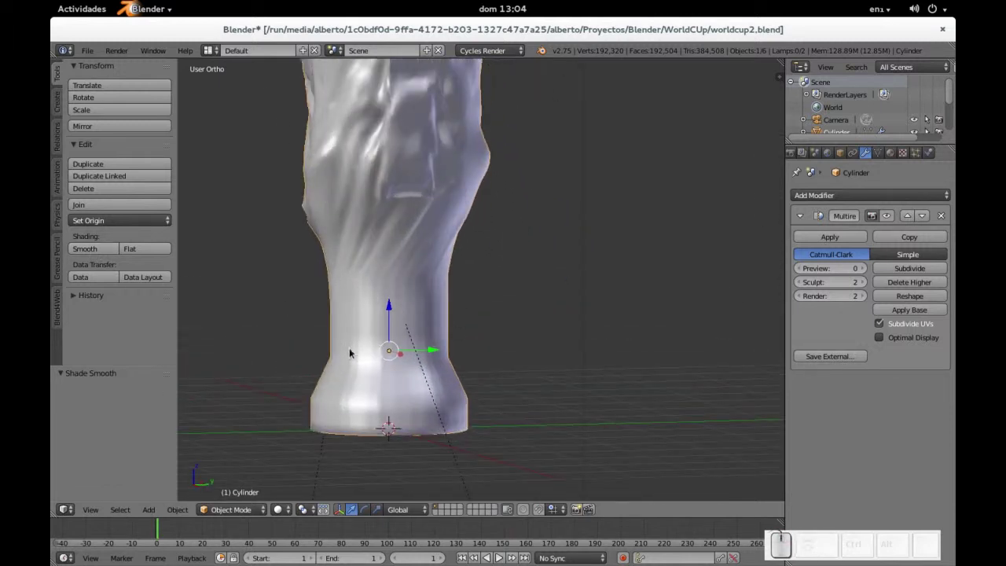
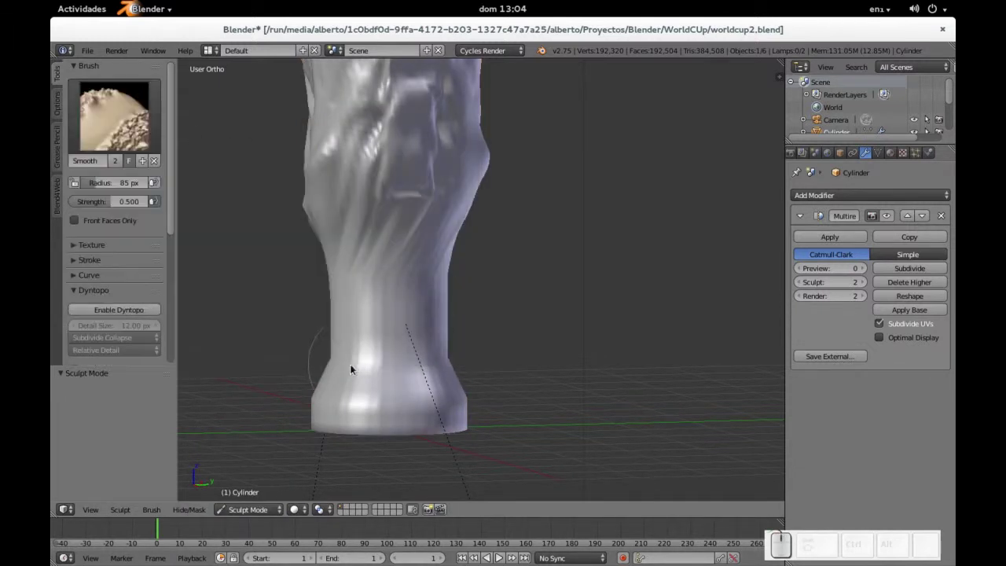
- In Sculpt Mode with the Smooth brush, smooth out the bumps on the trophy's base
left_click(346, 369)
middle_click(387, 386)
left_click(336, 374)
middle_click(270, 378)
left_click(462, 369)
middle_click(457, 377)
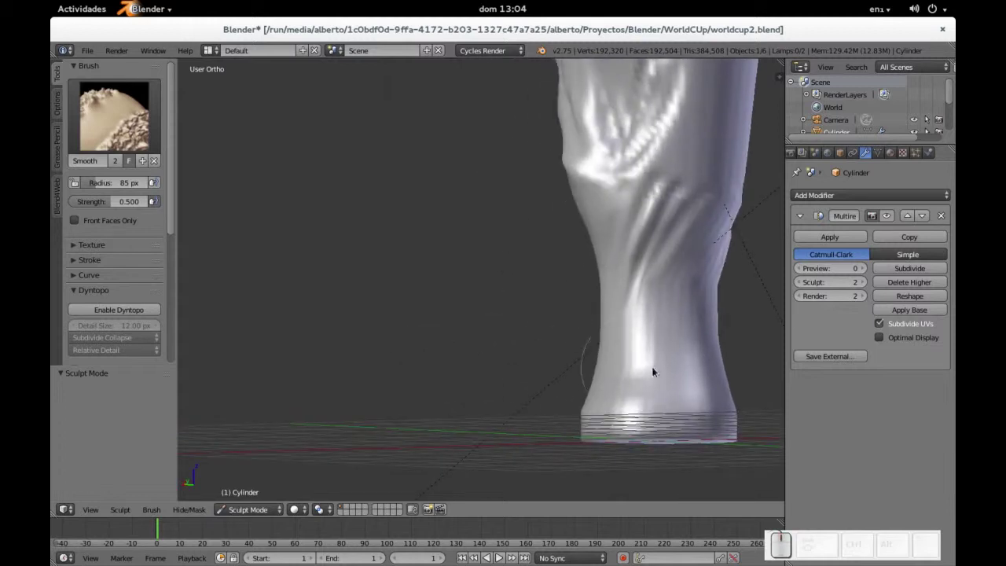
left_click(654, 371)
left_click_drag(611, 343, 610, 379)
left_click(606, 385)
left_click_drag(472, 422, 505, 428)
- Smooth the lower body, the trophy body surface and the drapery beside the figures
middle_click(514, 426)
left_click_drag(567, 416, 472, 415)
middle_click(322, 414)
left_click_drag(521, 350, 491, 194)
middle_click(498, 231)
scroll("up", 3)
middle_click(674, 283)
left_click(454, 337)
scroll("down", 3)
left_click_drag(394, 388, 361, 369)
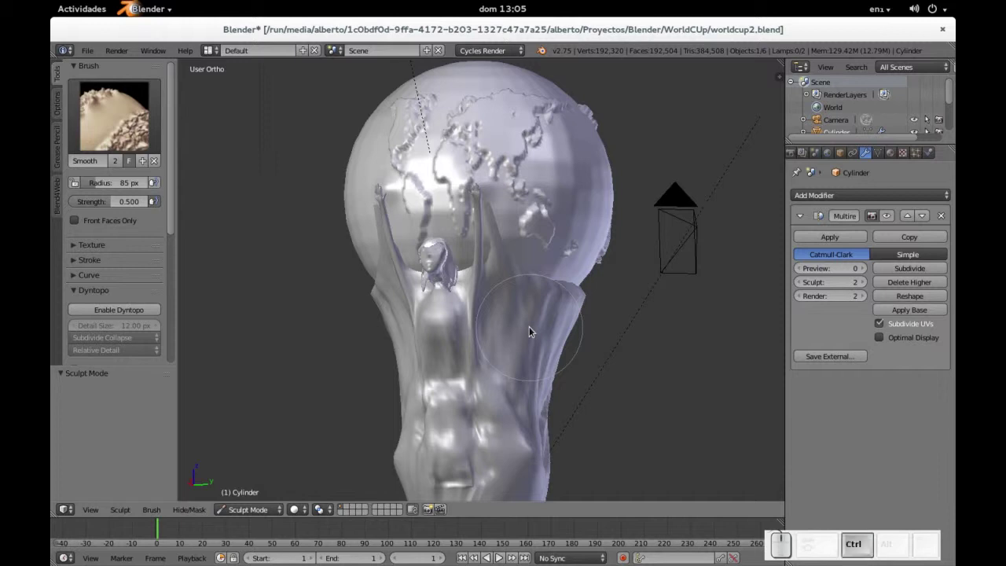
- Save the trophy Blender file
key("ctrl+s")
key("ctrl+Return")
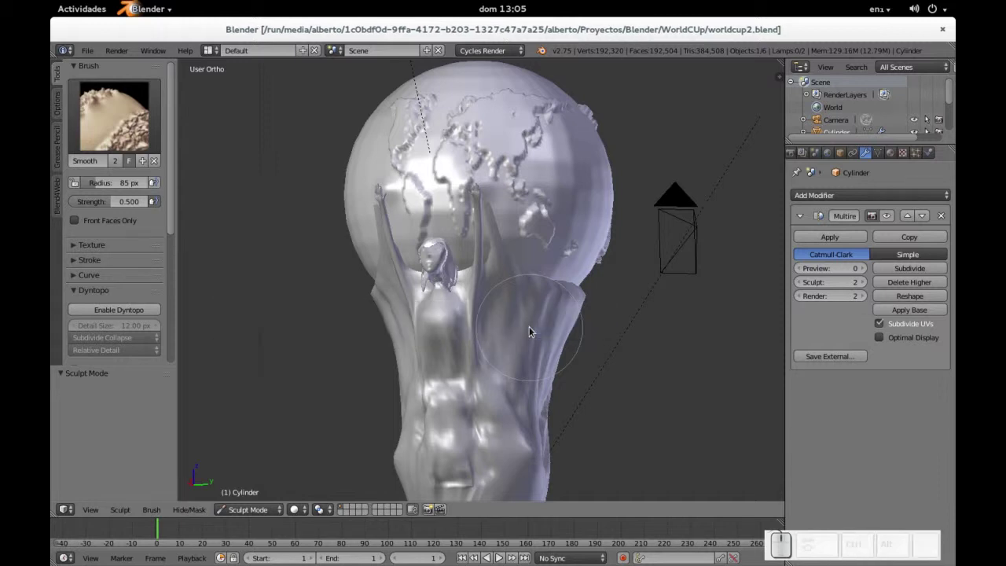